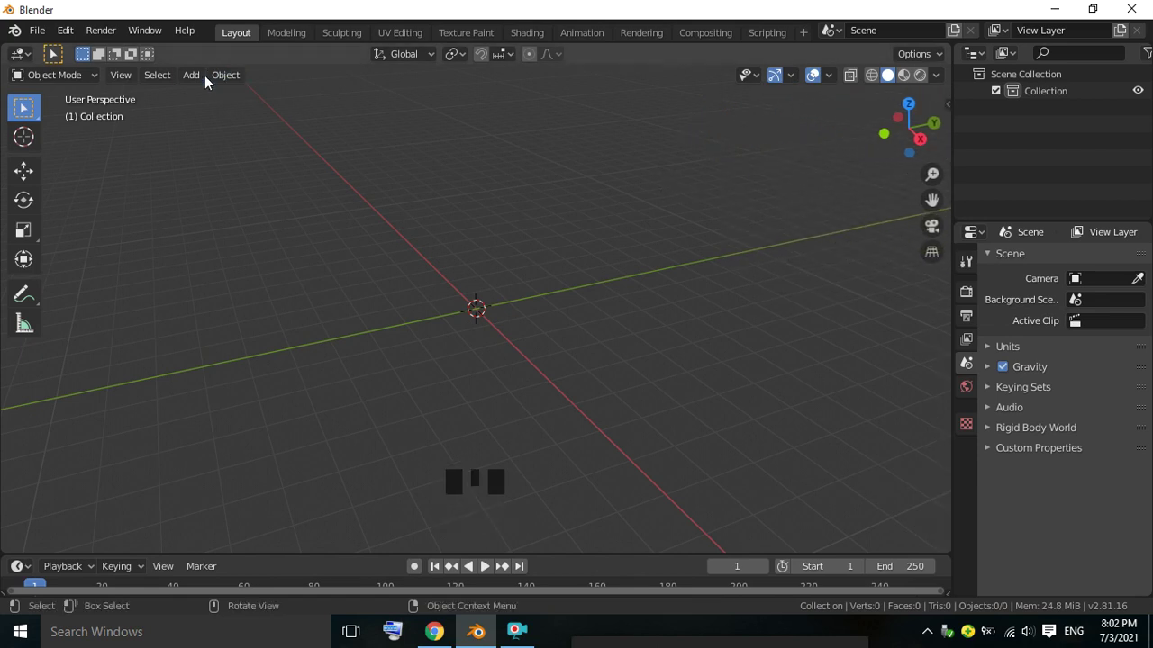
Step: Add a circle mesh at the origin and switch to top view
left_click_drag(204, 81, 553, 211)
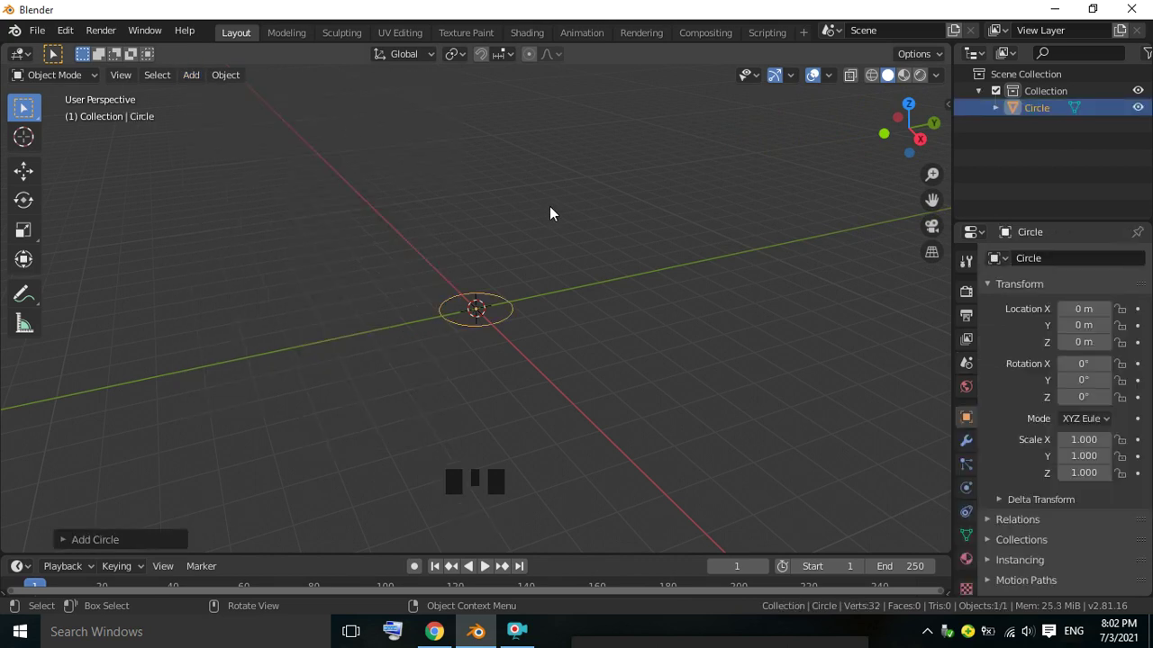
key("KP_7")
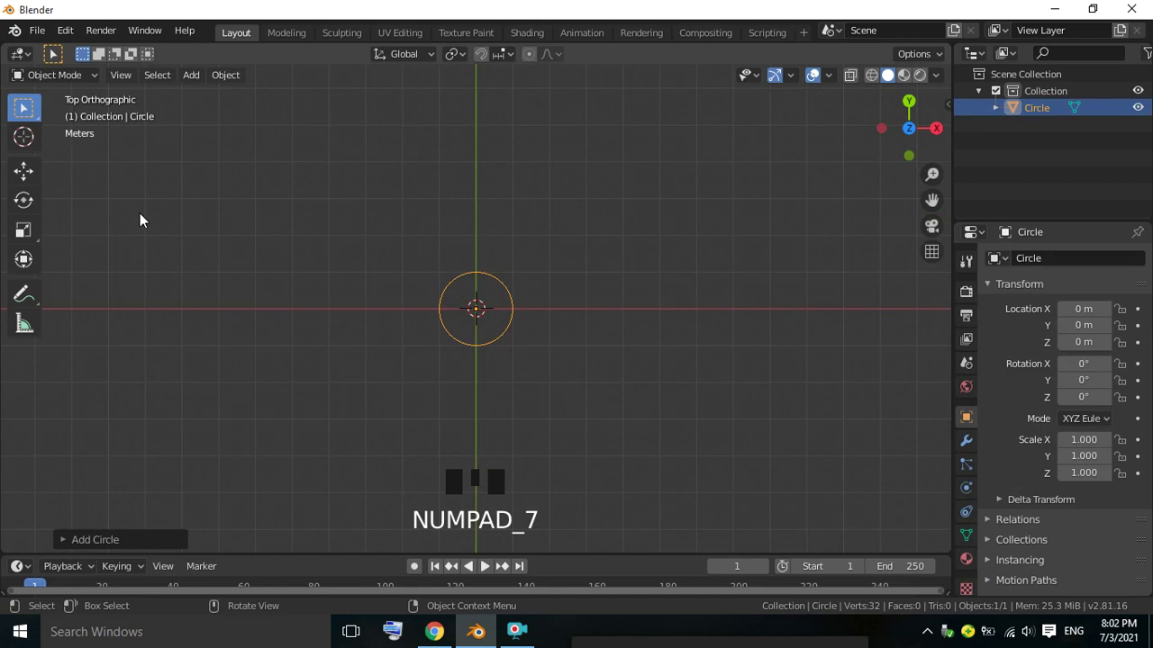
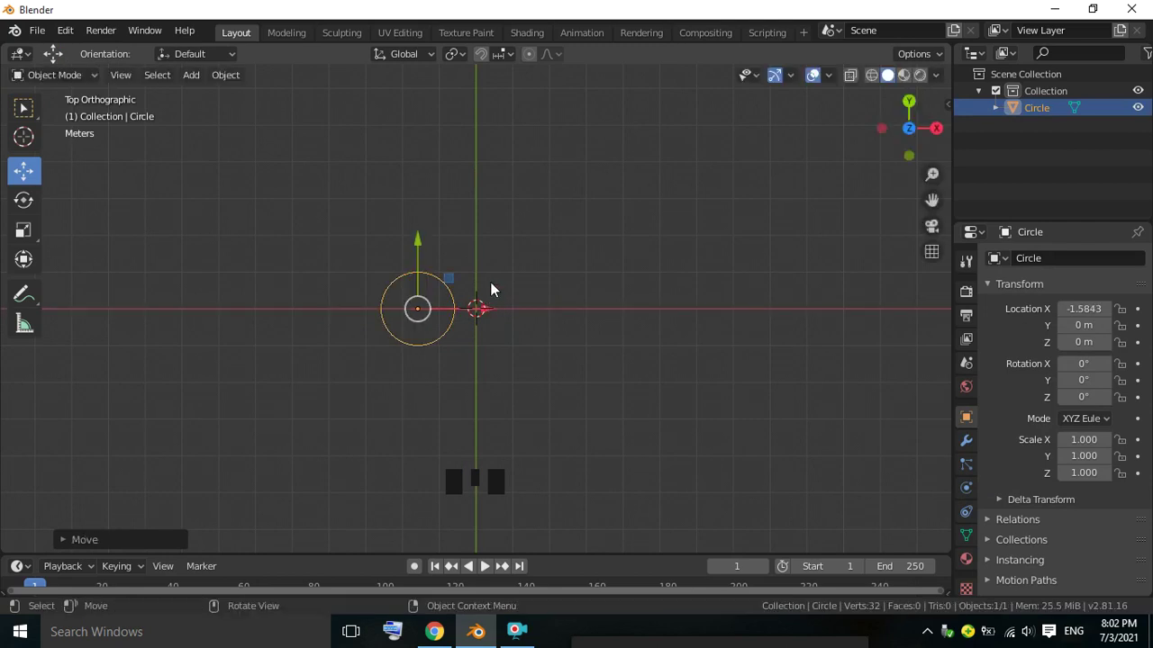
Step: Duplicate the circle to the right of the origin and rotate copies of the pair
key("shift+d")
left_click_drag(491, 309, 597, 209)
left_click(601, 204)
left_click(462, 294)
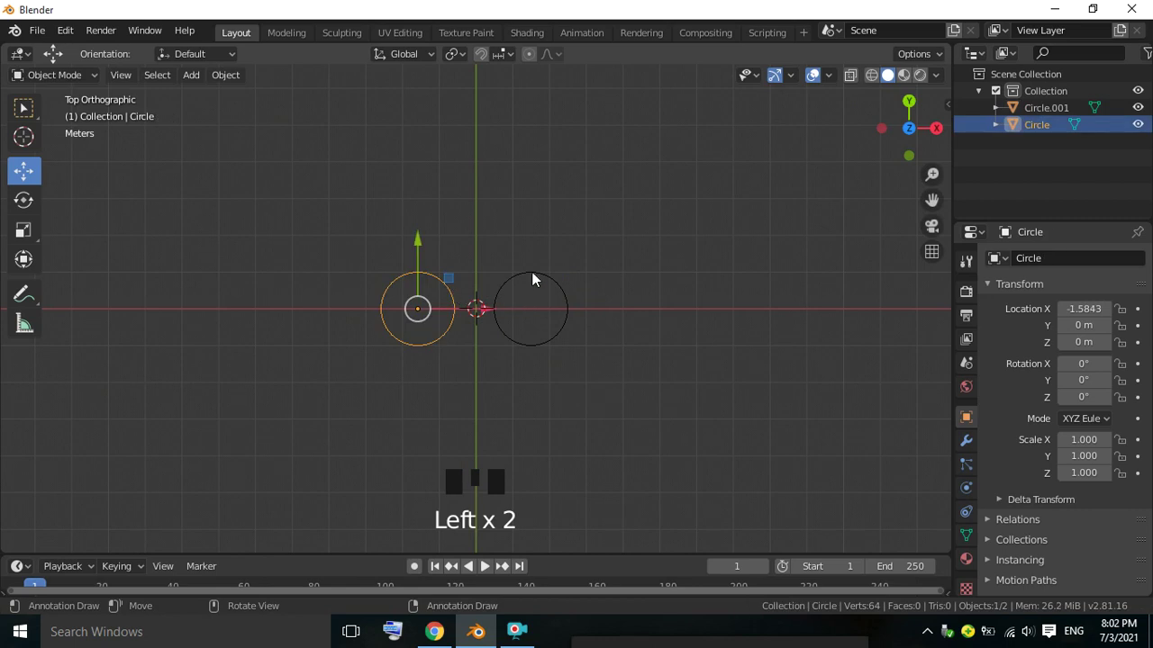
left_click(539, 279)
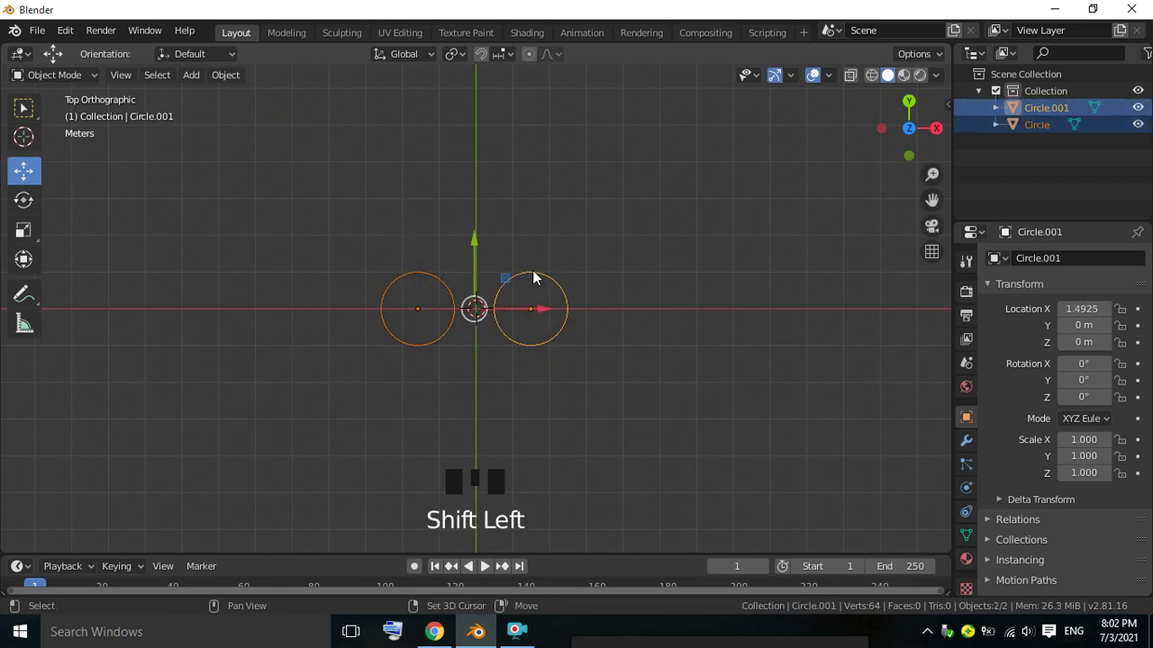
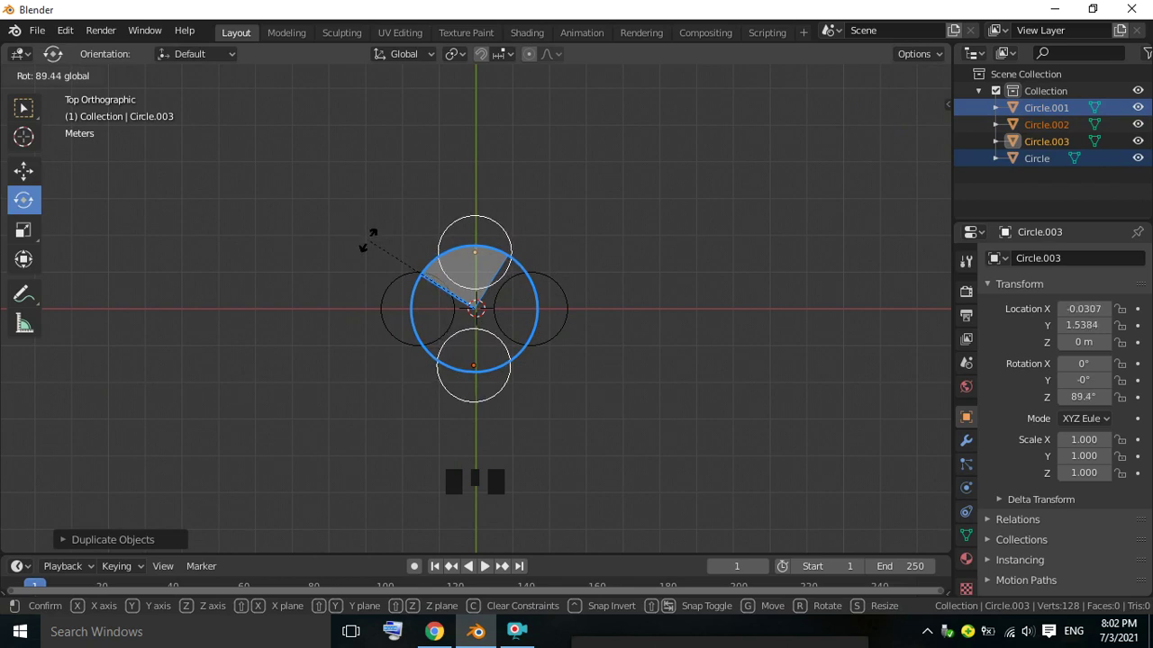
left_click(653, 229)
Step: Position circles above and below the origin to complete the four-circle cross
scroll("up", 3)
left_click(543, 274)
left_click_drag(17, 174, 381, 284)
left_click_drag(477, 312, 557, 227)
left_click(501, 211)
left_click_drag(476, 178, 575, 270)
left_click(479, 336)
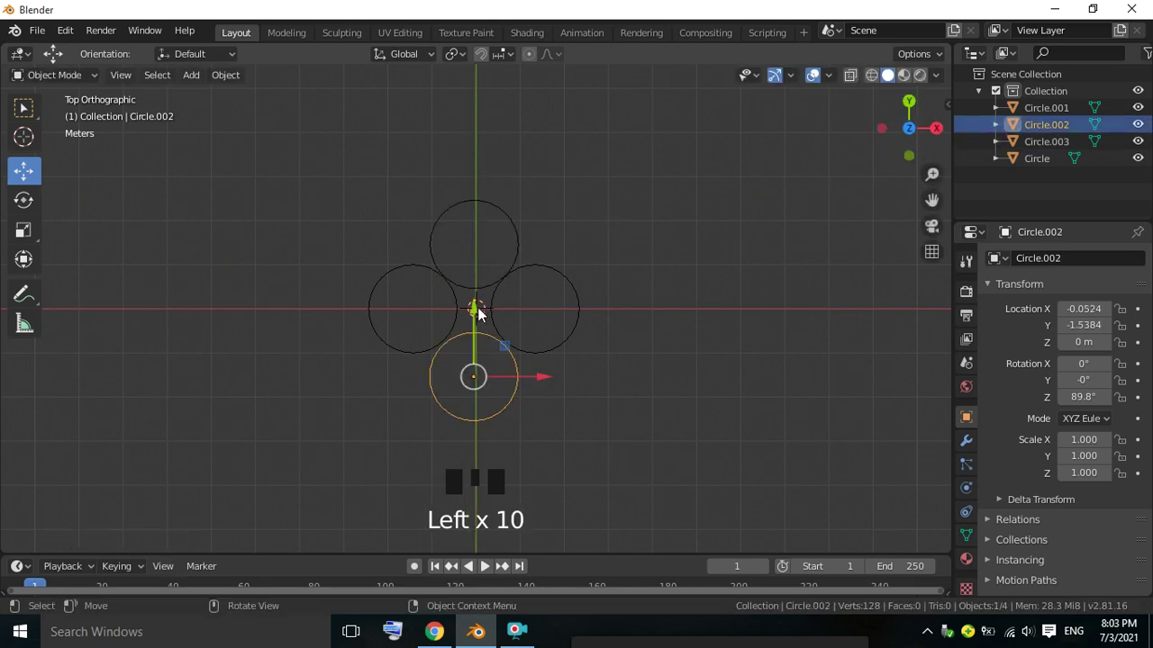
left_click_drag(476, 313, 607, 272)
Step: Join all four circles into a single mesh object
left_click(616, 257)
key("a")
left_click_drag(559, 213, 521, 286)
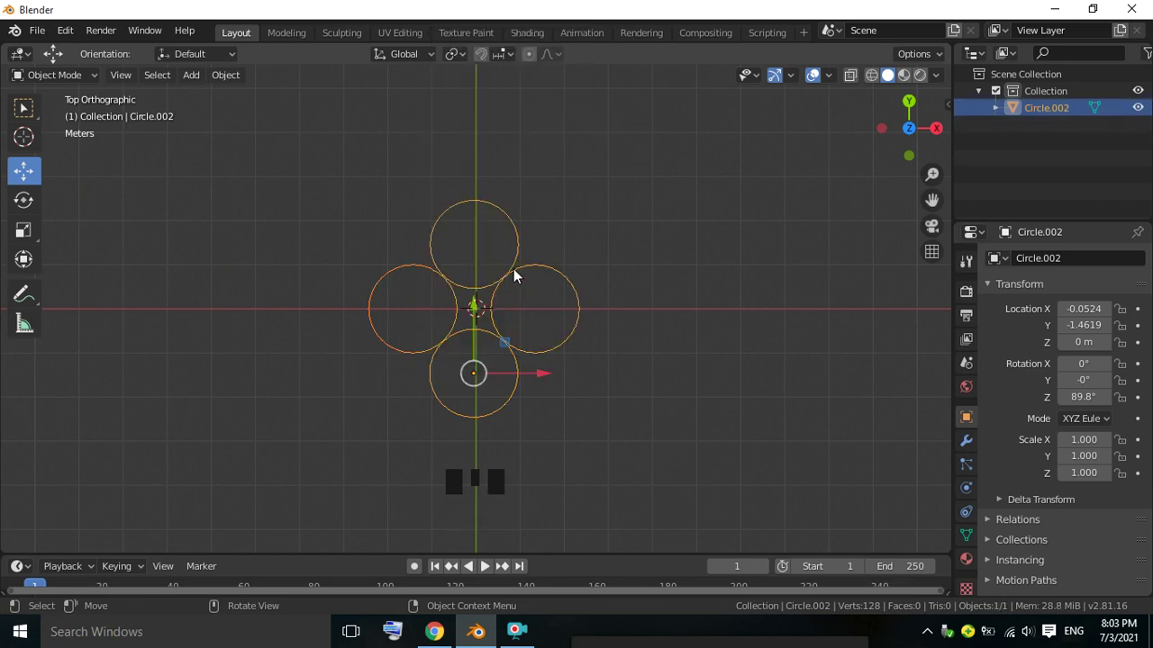
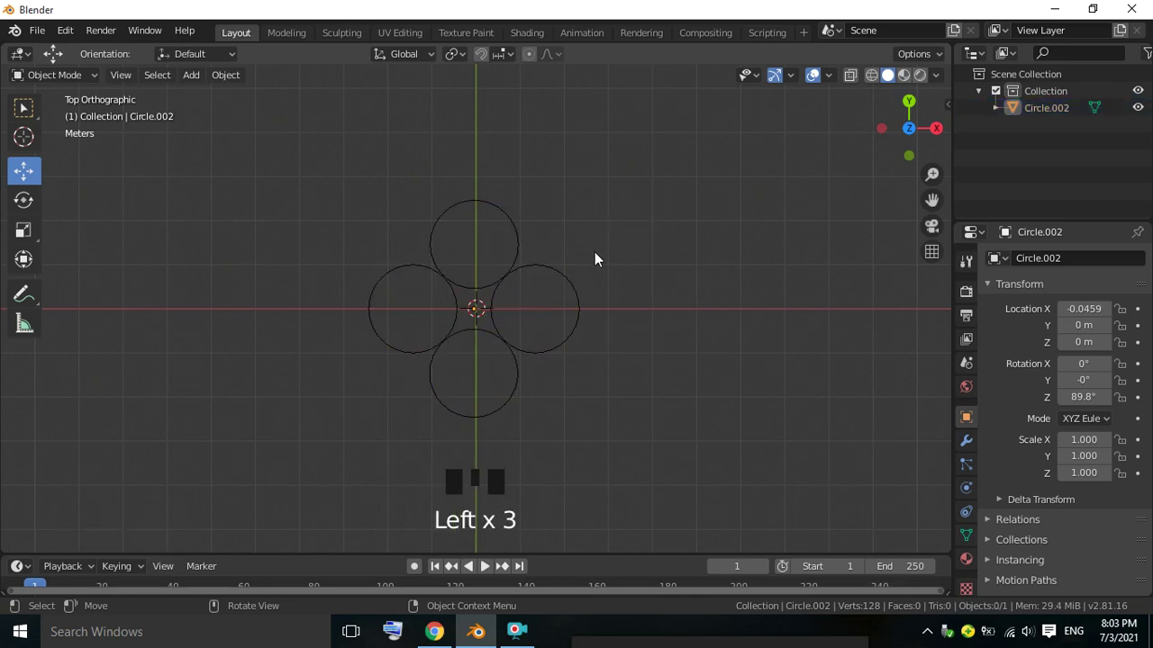
Step: Select the joined circles, centre the origin and show Modifier Properties in an angled view
left_click(536, 270)
left_click(633, 240)
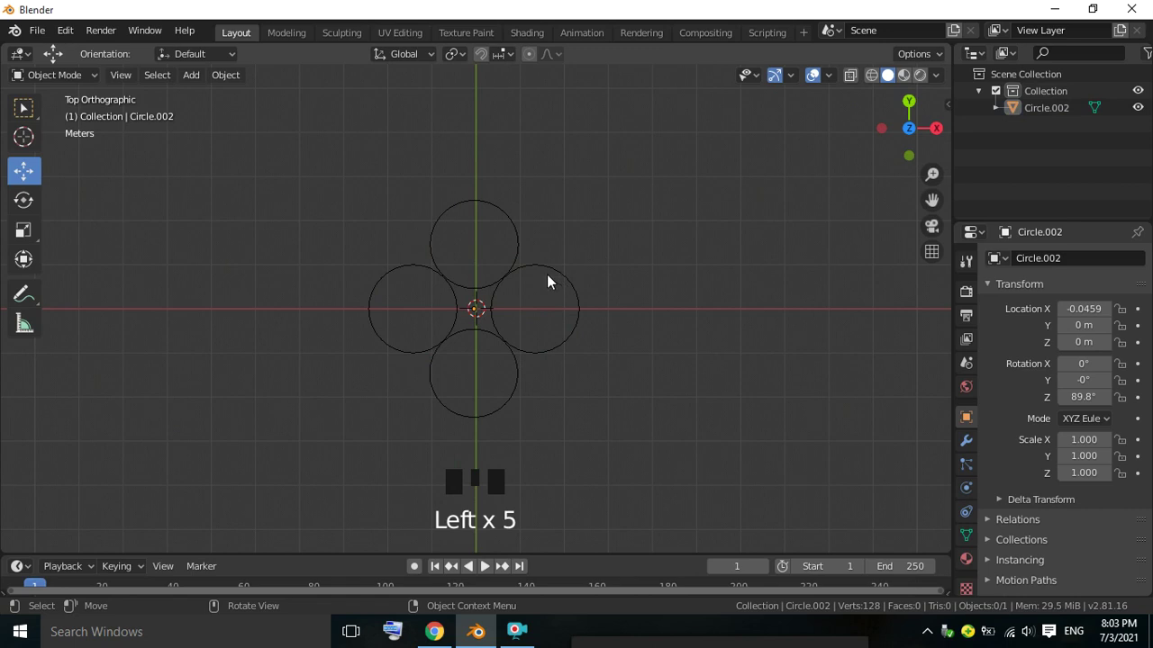
left_click(556, 267)
left_click_drag(679, 199, 965, 444)
left_click(965, 444)
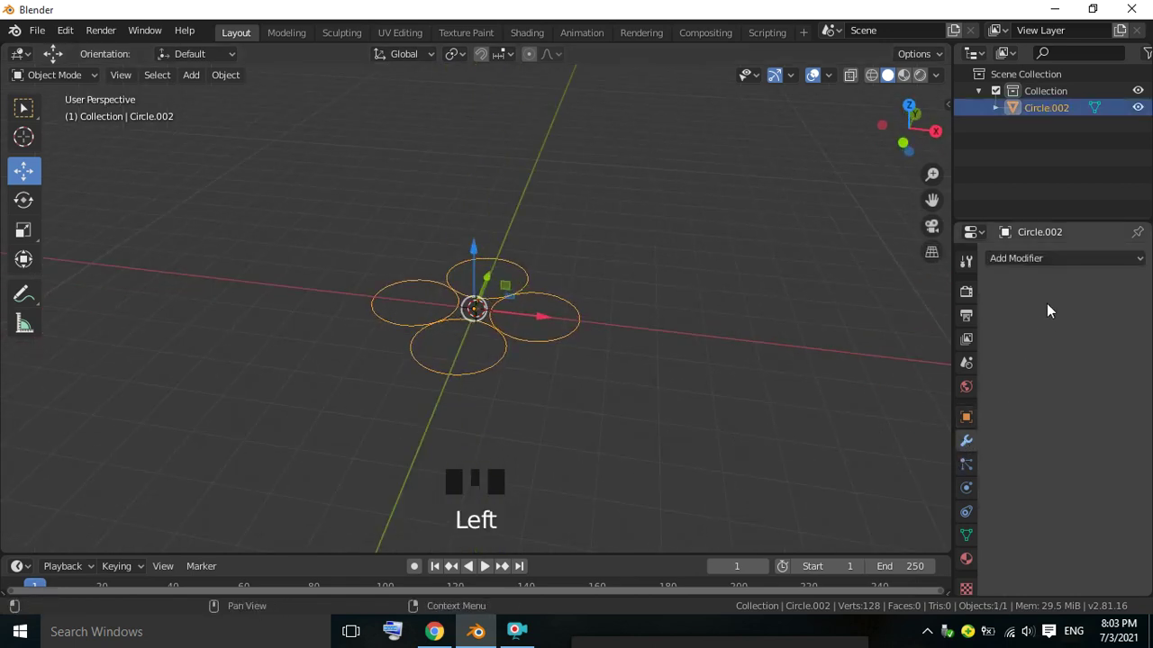
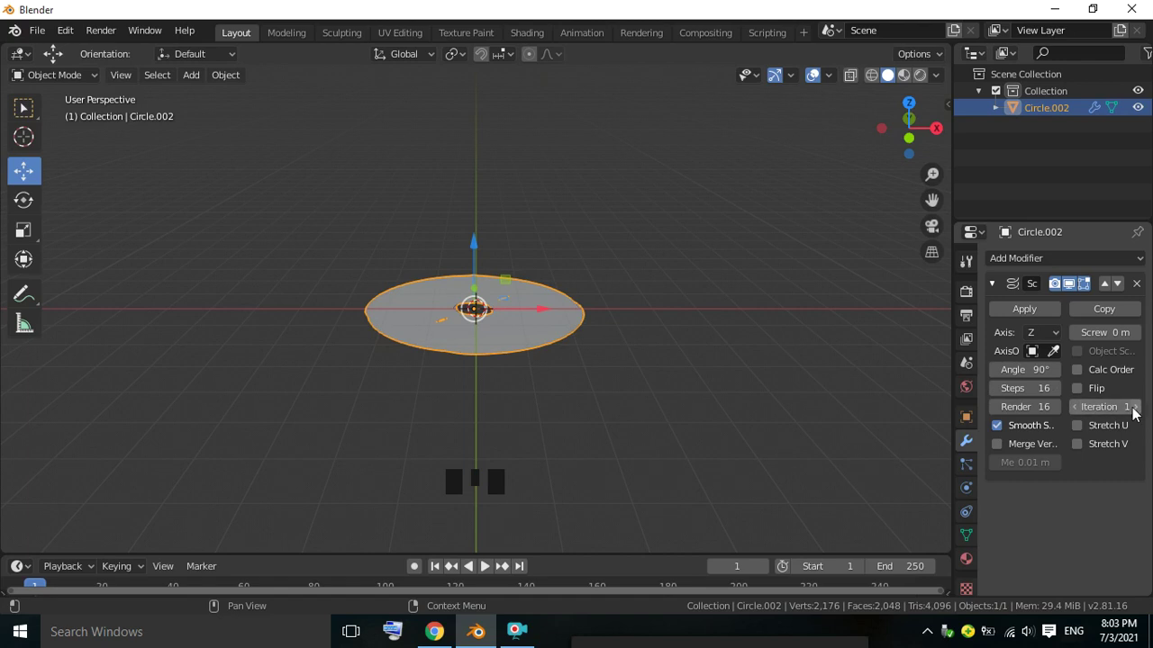
Step: Set the Screw modifier to a 1.2 m screw offset with iterations back at 1
left_click_drag(1144, 413, 1141, 385)
left_click_drag(1144, 342, 553, 301)
scroll("down", 3)
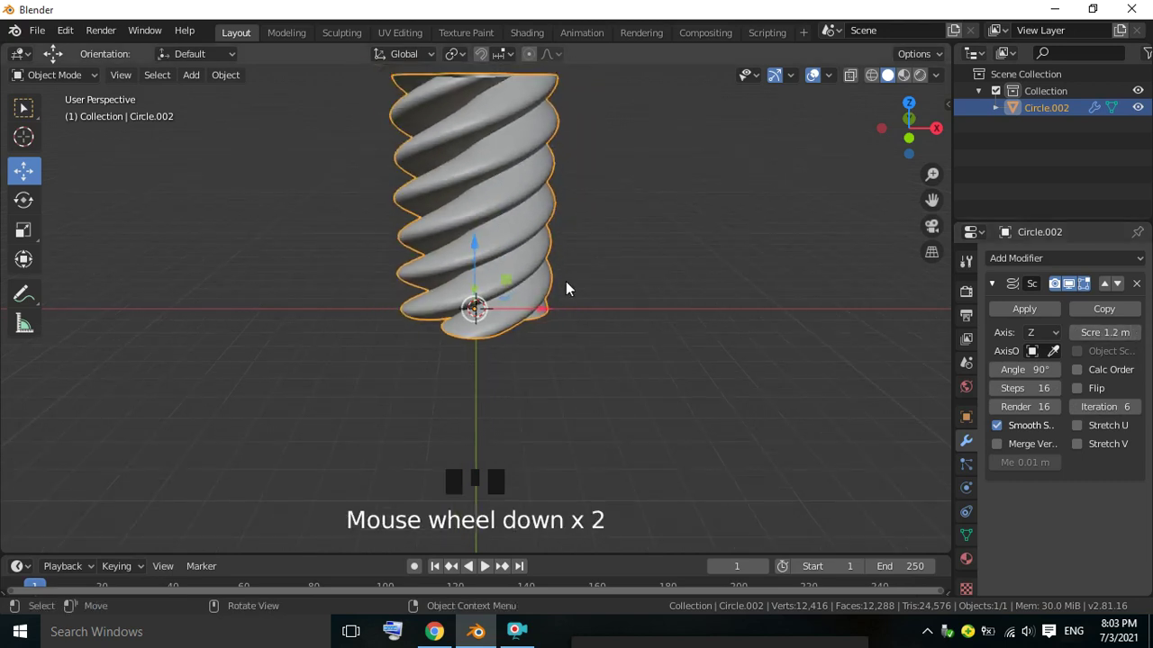
scroll("down", 3)
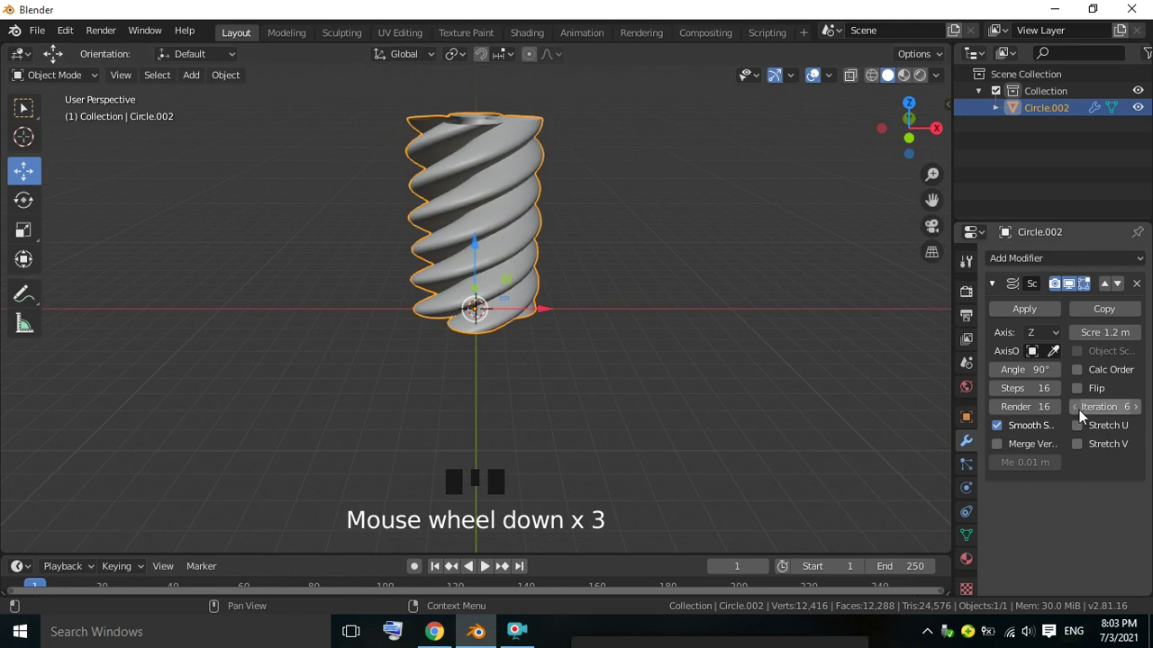
left_click_drag(1080, 415, 1109, 386)
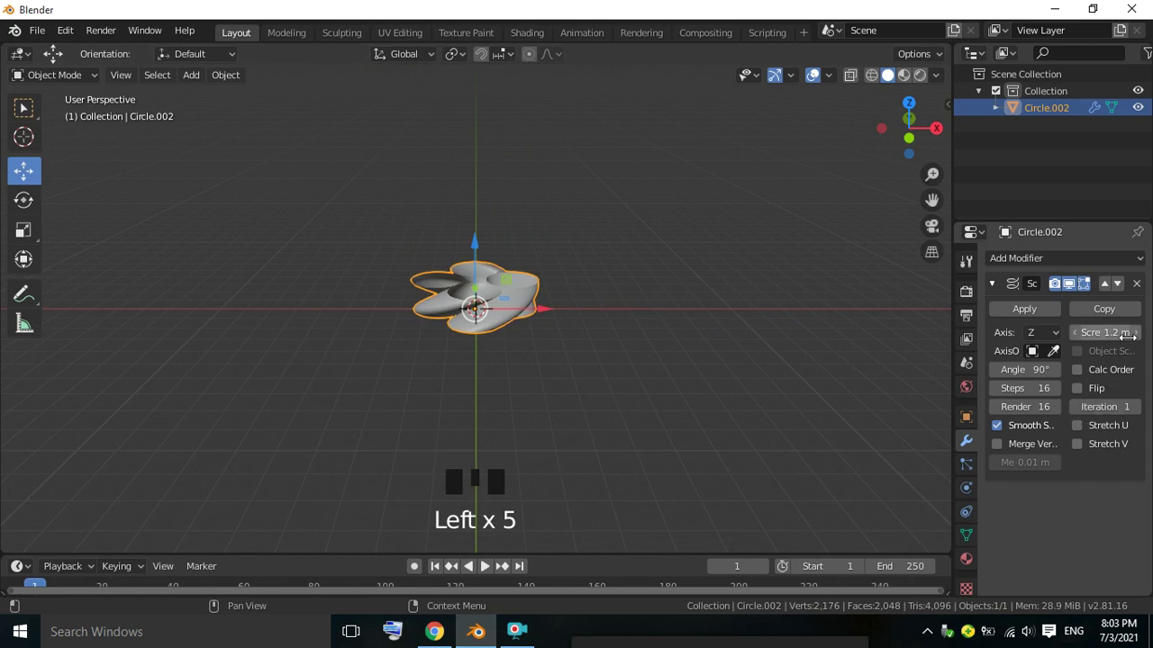
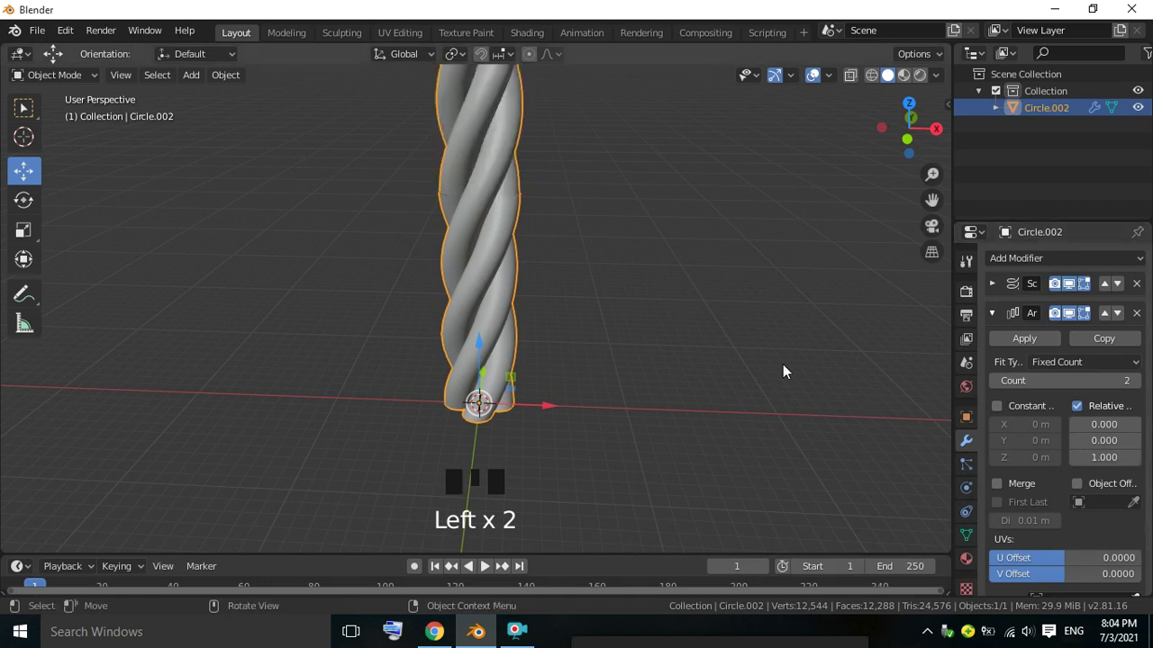
Step: Set the Screw modifier twist angle to 91° while inspecting the rope
scroll("up", 3)
left_click_drag(644, 217, 1000, 321)
left_click_drag(1001, 321, 999, 302)
scroll("down", 3)
scroll("down", 3)
scroll("down", 3)
scroll("up", 3)
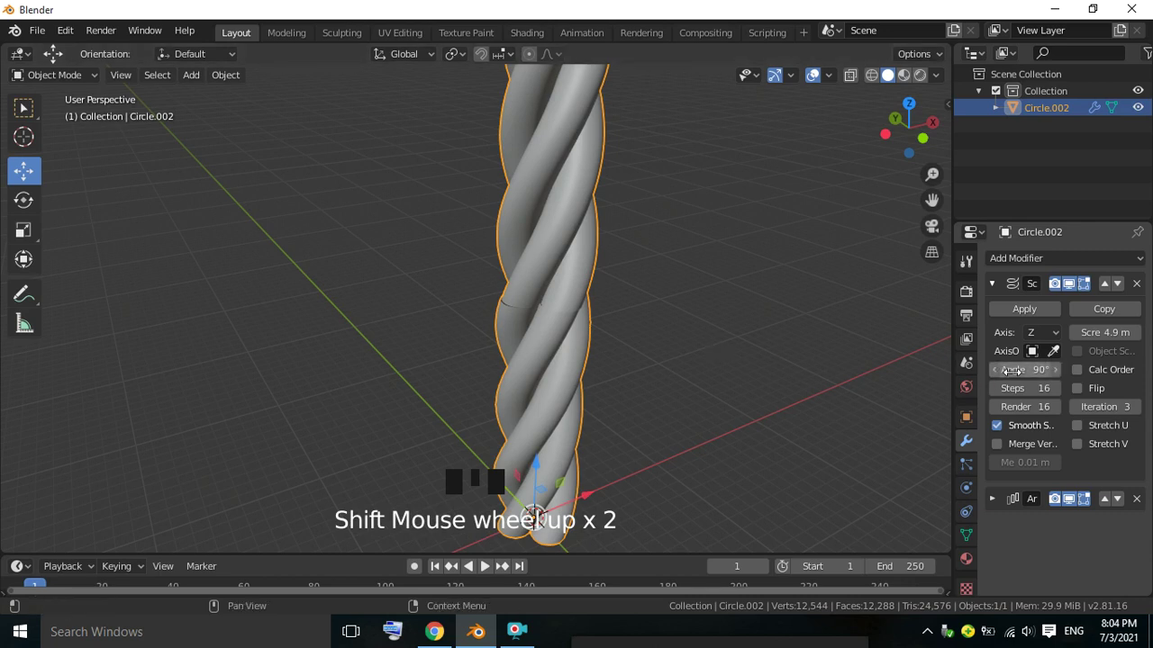
scroll("down", 3)
scroll("down", 3)
scroll("down", 3)
scroll("up", 3)
scroll("up", 3)
scroll("up", 3)
scroll("up", 3)
left_click_drag(704, 323, 656, 341)
scroll("down", 3)
left_click_drag(670, 285, 1065, 381)
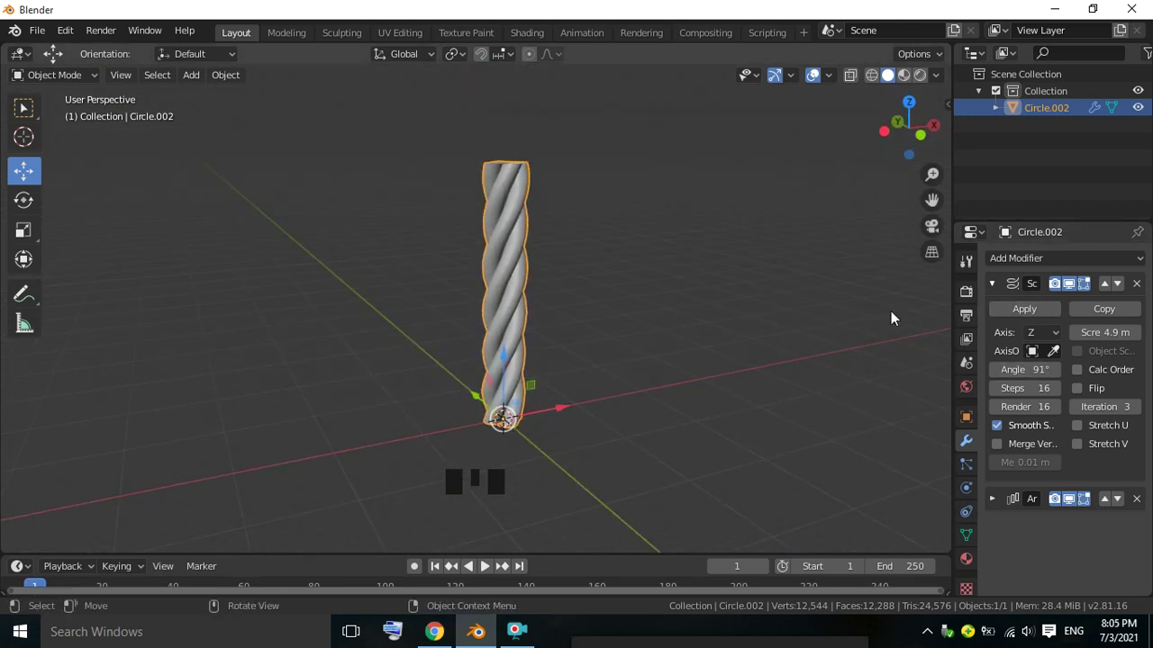
Step: Raise the Array modifier count to 4 and add a NURBS path curve
left_click(999, 291)
scroll("down", 3)
scroll("up", 3)
scroll("up", 3)
left_click_drag(992, 317, 1024, 343)
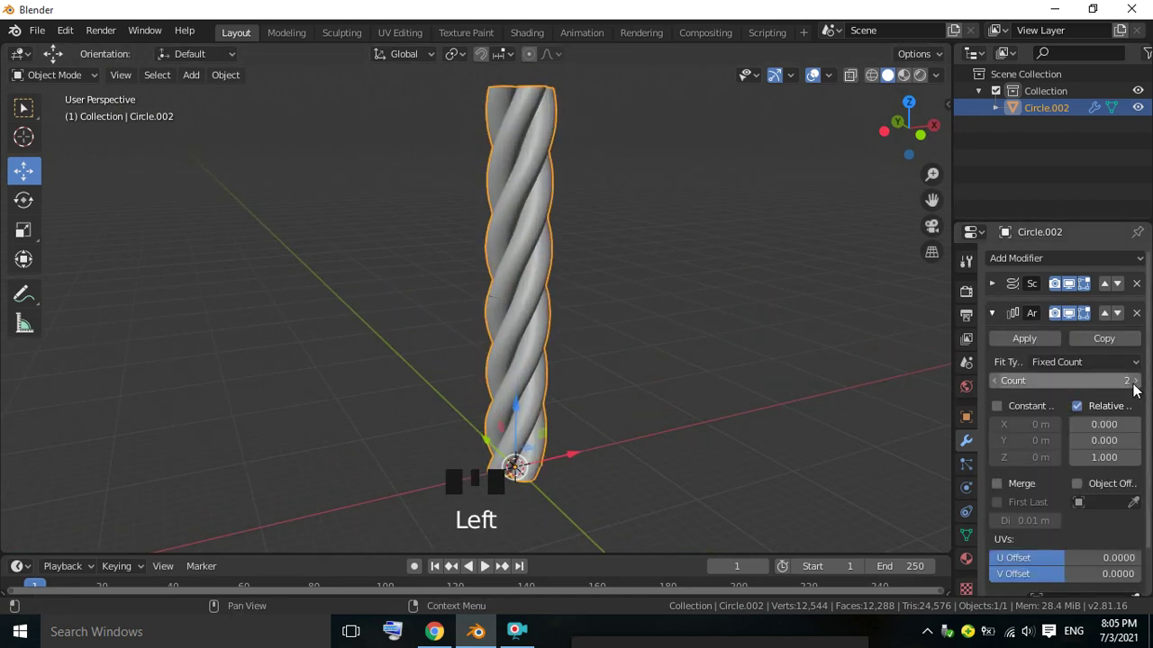
left_click(1141, 392)
scroll("down", 3)
left_click_drag(554, 249, 594, 242)
left_click_drag(184, 84, 355, 186)
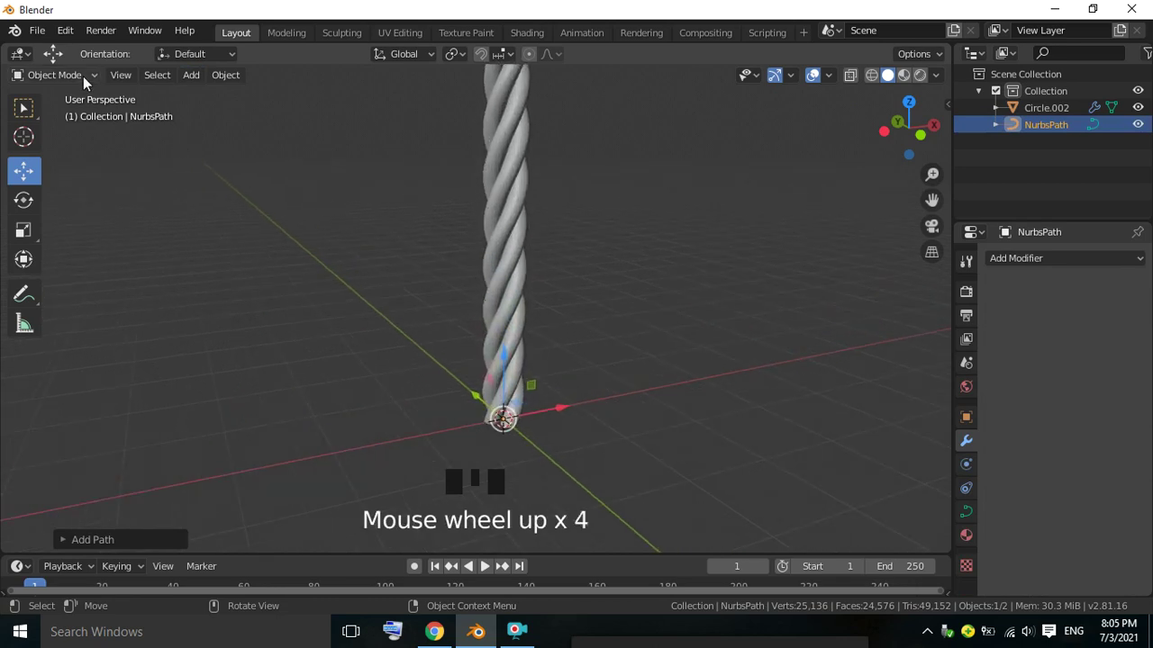
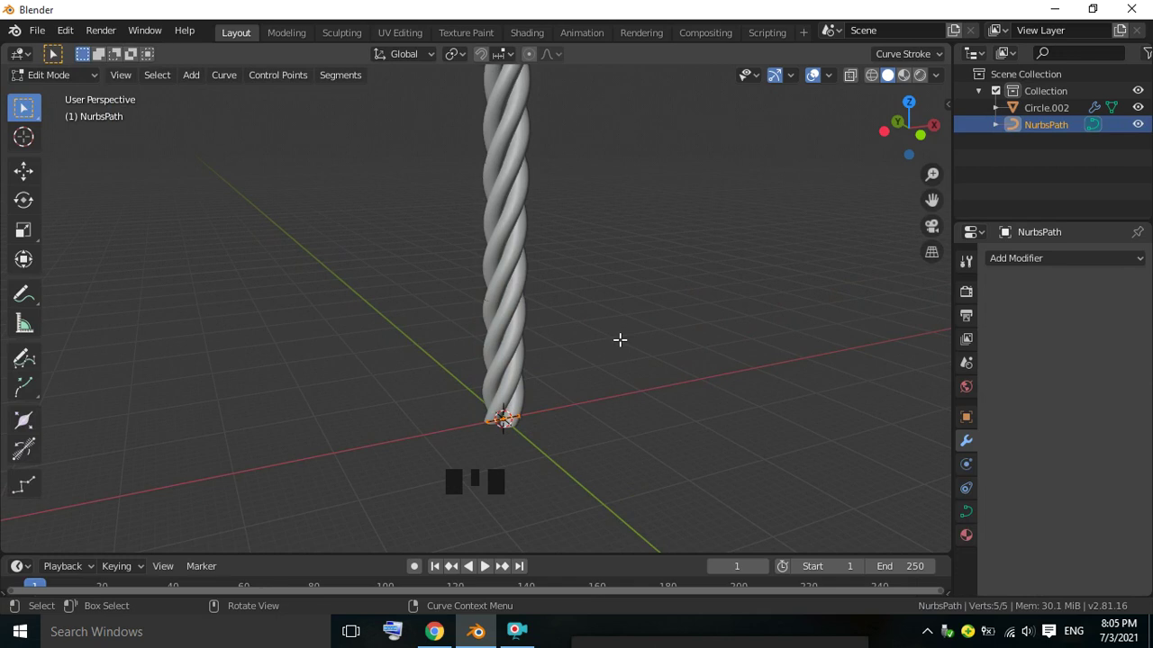
Step: From front view, select the NurbsPath and replace it with a fresh NURBS path at the origin
key("KP_1")
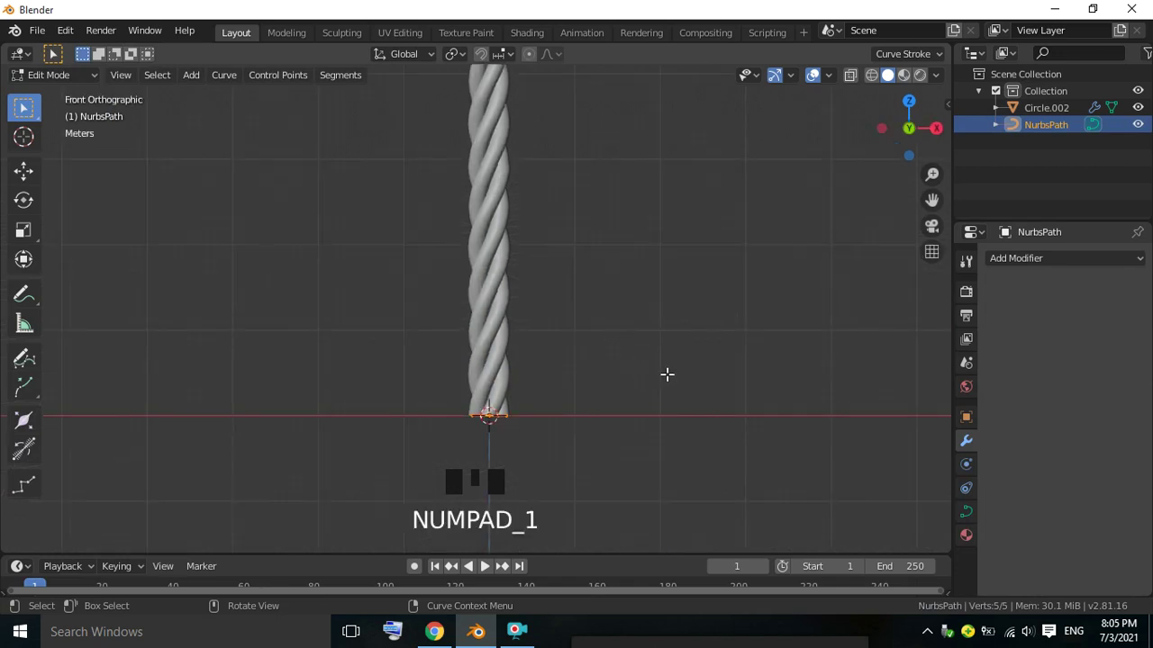
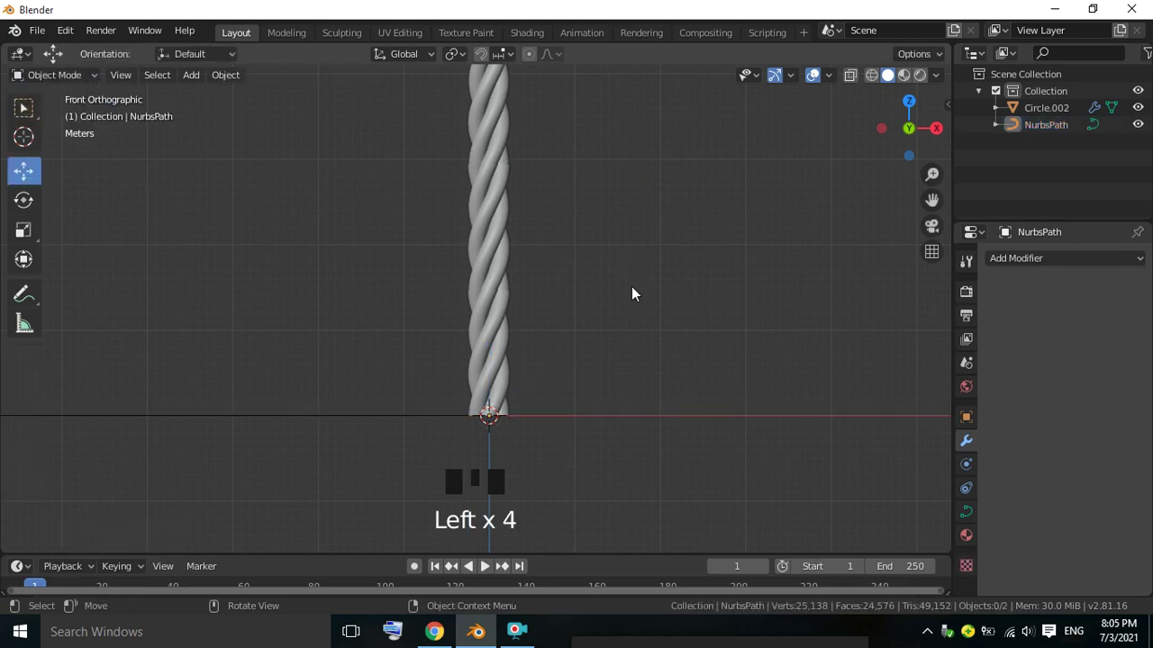
scroll("down", 3)
scroll("up", 3)
scroll("down", 3)
scroll("down", 3)
left_click(449, 328)
left_click_drag(448, 328, 373, 328)
scroll("up", 3)
scroll("up", 3)
left_click_drag(196, 76, 730, 313)
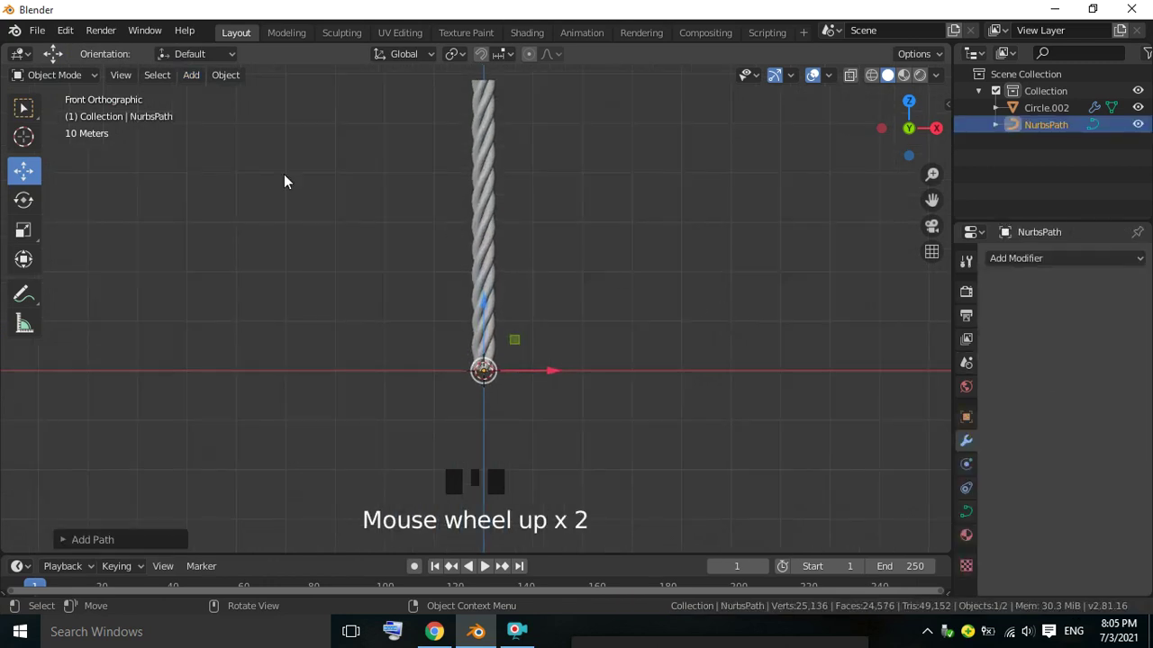
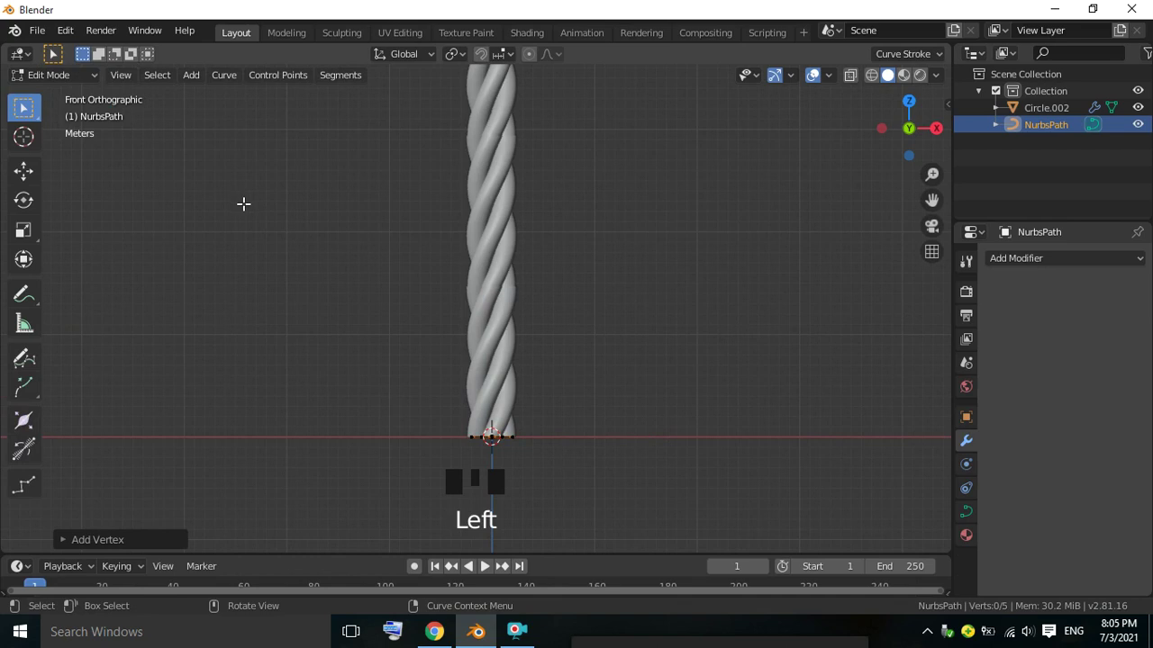
Step: Undo, then redraw the NurbsPath freehand as a looping curve trailing off to the right
key("ctrl+z")
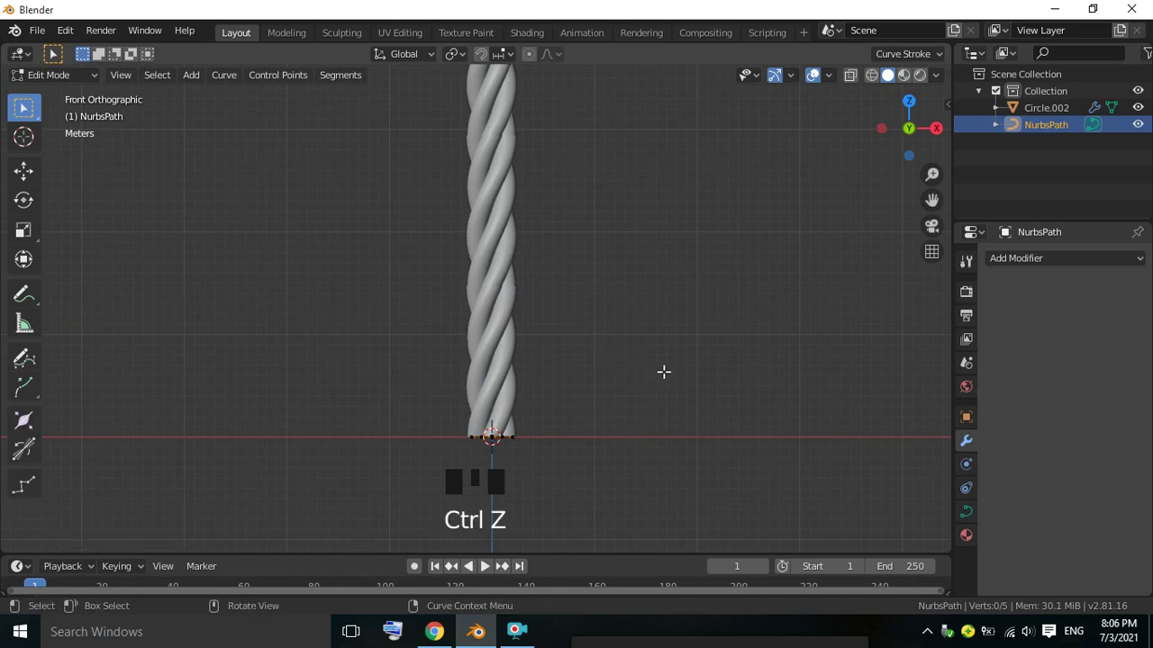
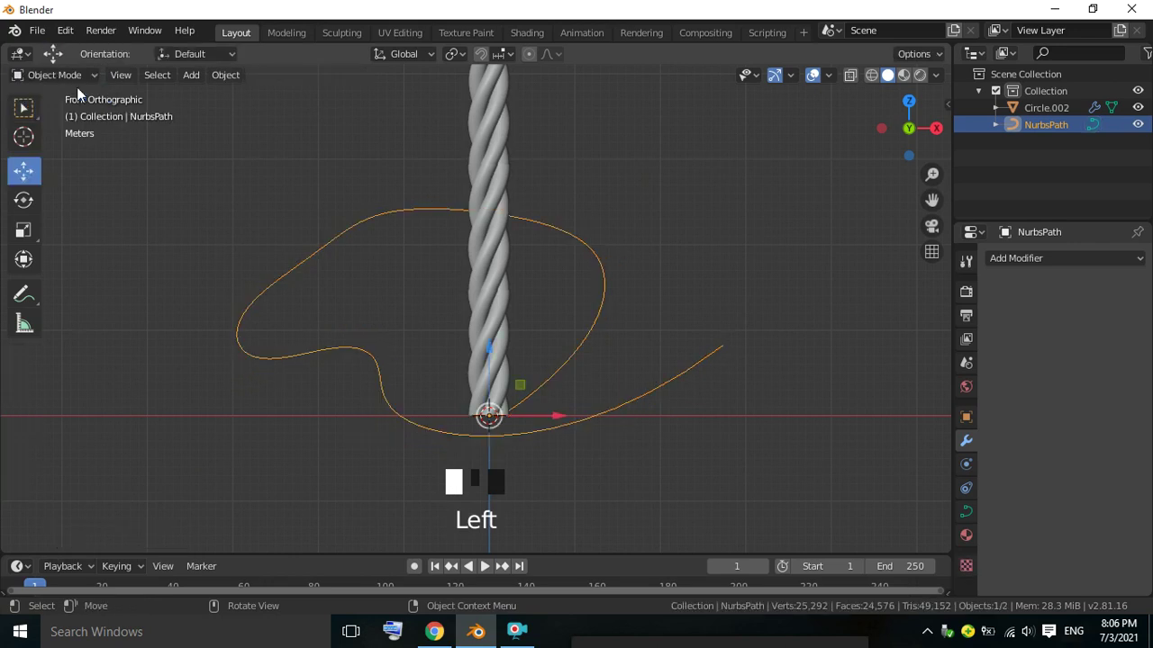
scroll("down", 3)
Step: Add a Curve modifier using NurbsPath with deformation axis Z
left_click_drag(488, 195, 511, 193)
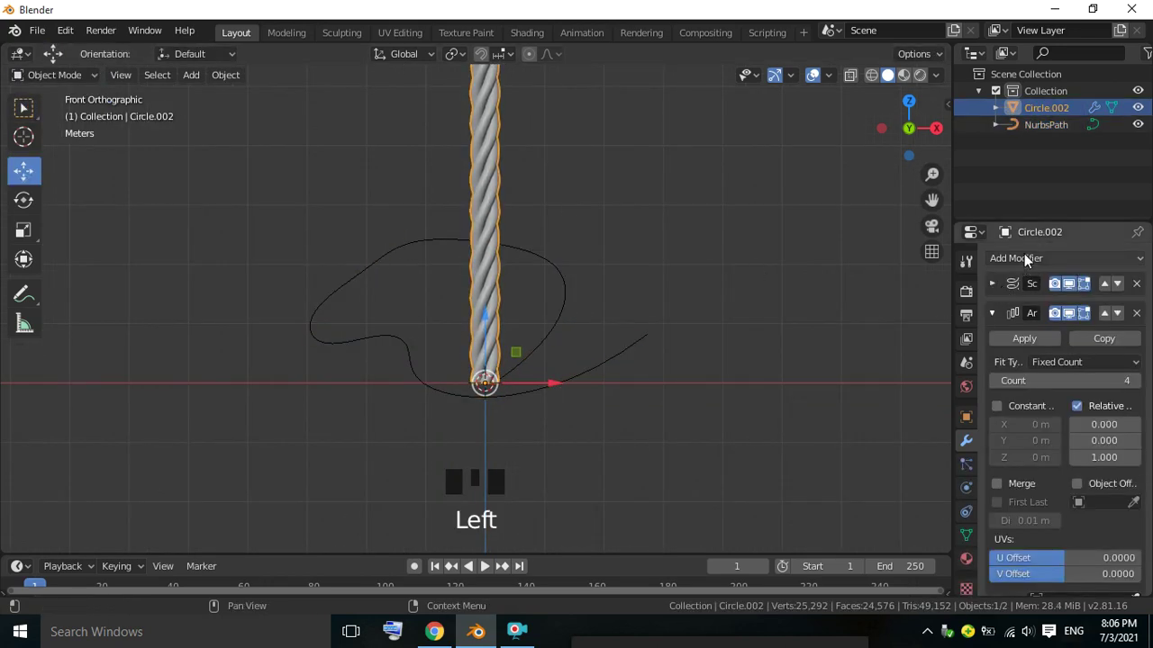
left_click(1000, 319)
left_click_drag(1028, 260, 1056, 416)
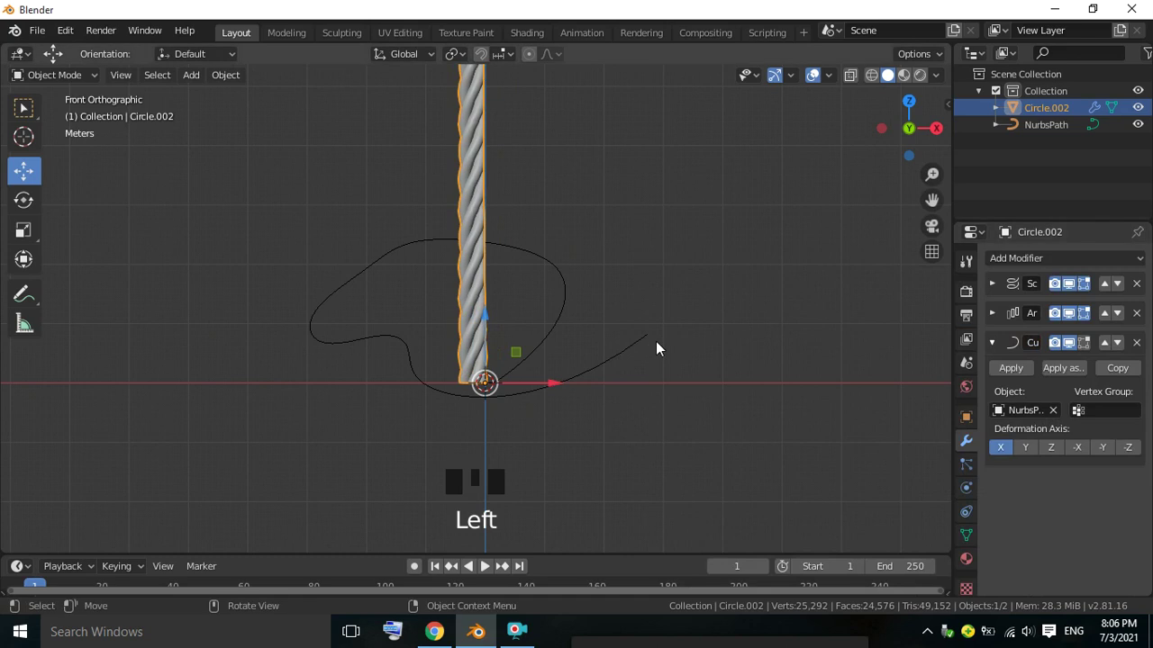
left_click(1055, 456)
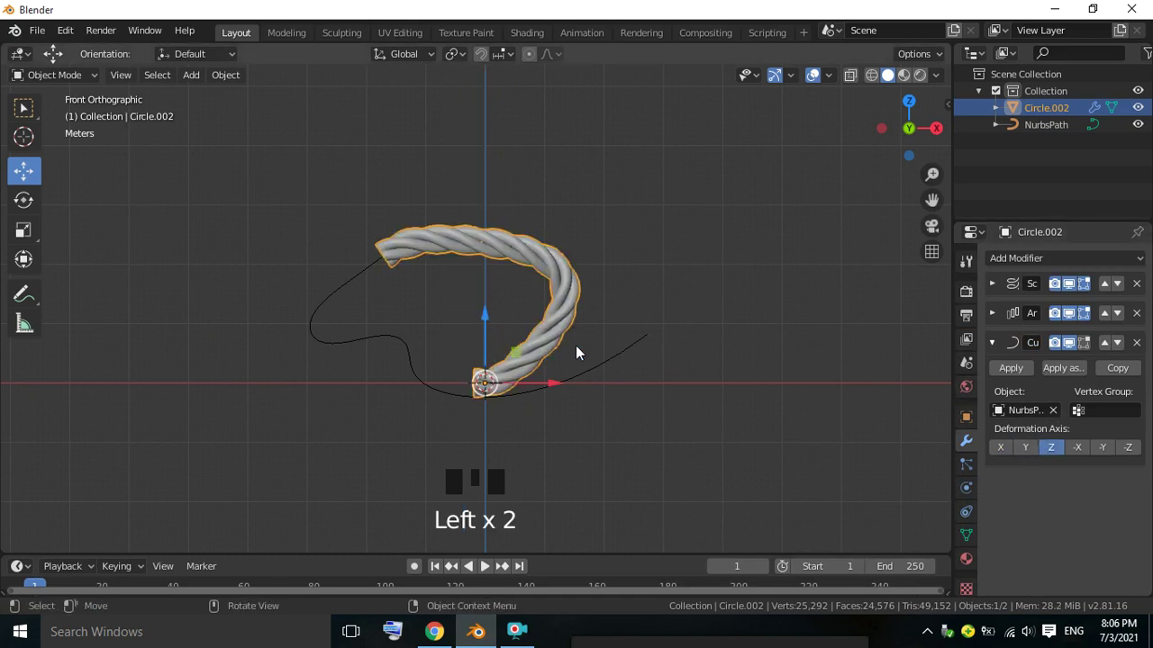
left_click(999, 344)
Step: Raise the Array count to 10 so the rope fills the whole loop, checked from front view
left_click(1003, 318)
left_click(999, 317)
left_click_drag(1140, 384, 1021, 363)
left_click_drag(1139, 387, 827, 319)
left_click_drag(781, 260, 732, 286)
key("KP_1")
scroll("up", 3)
scroll("down", 3)
left_click(614, 218)
left_click(459, 257)
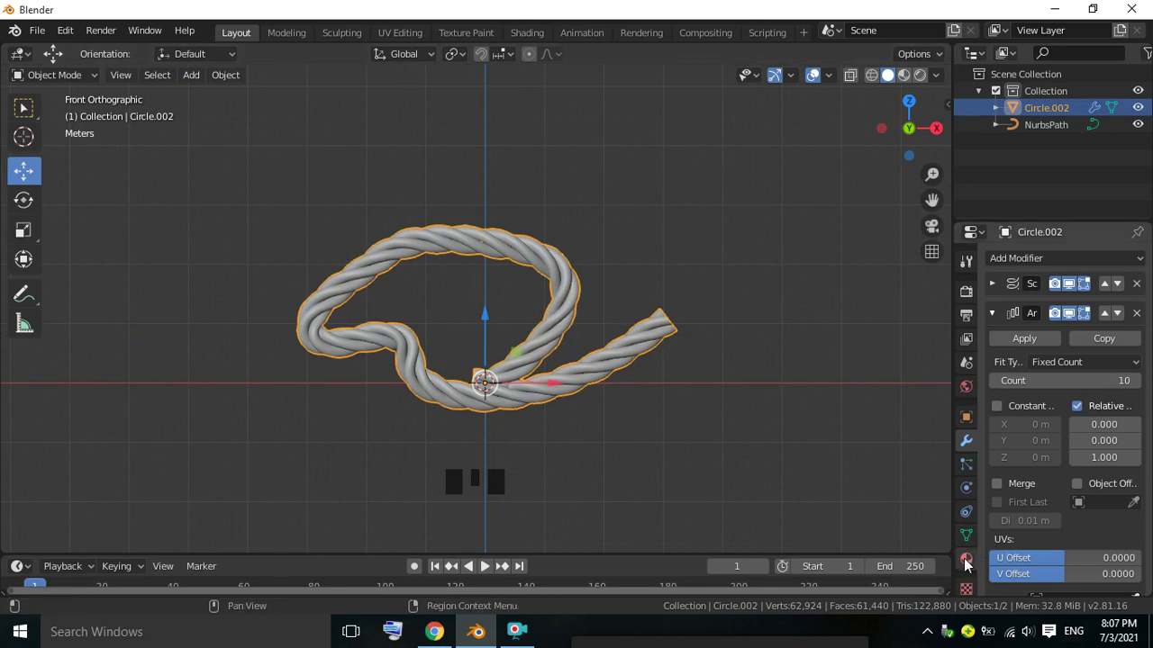
Step: Set the rope material's Base Color to light tan (H 0.096, S 0.518, V 0.906)
left_click(967, 563)
left_click_drag(1100, 340, 977, 229)
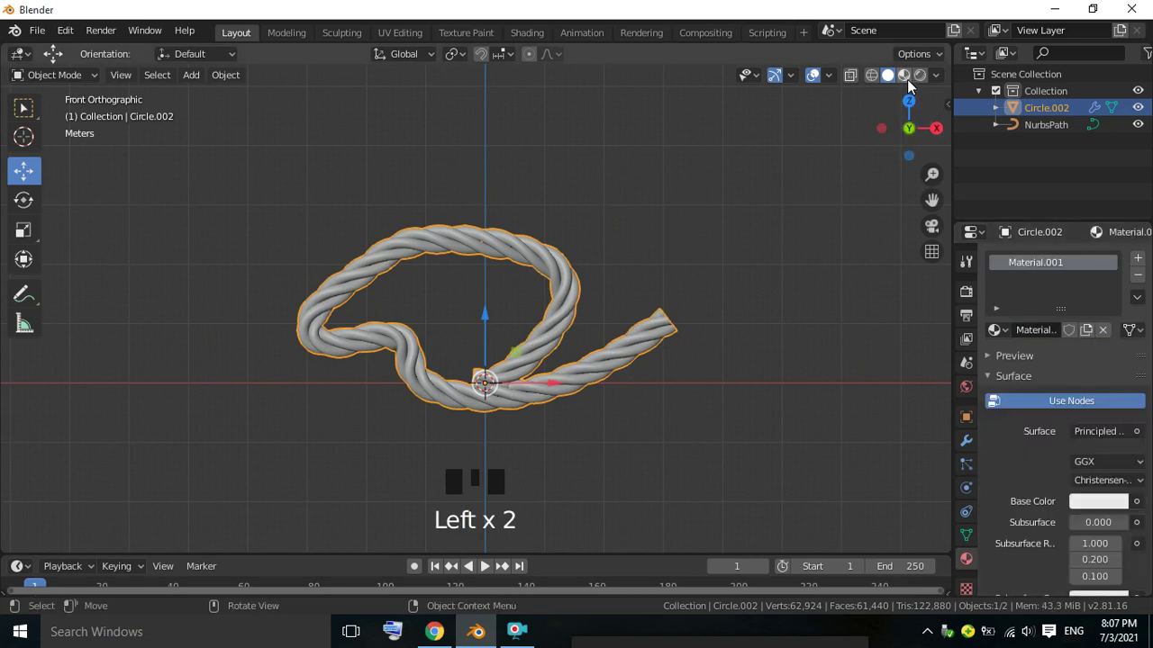
left_click_drag(1035, 306, 1098, 461)
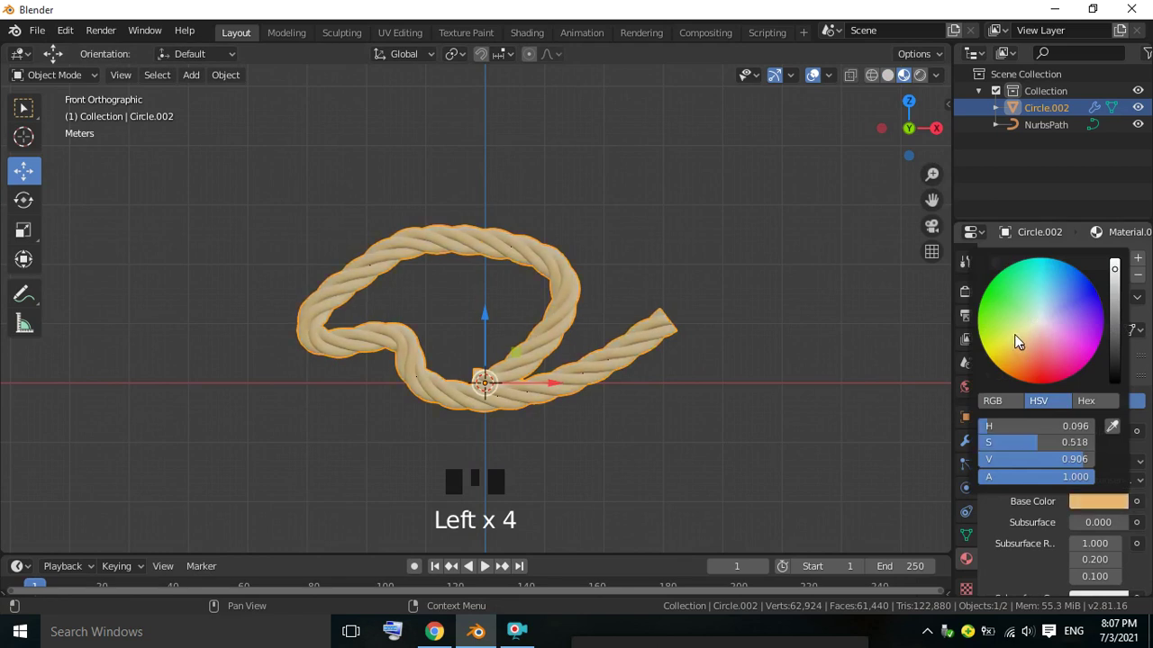
left_click(682, 235)
left_click_drag(559, 326, 640, 299)
left_click(744, 220)
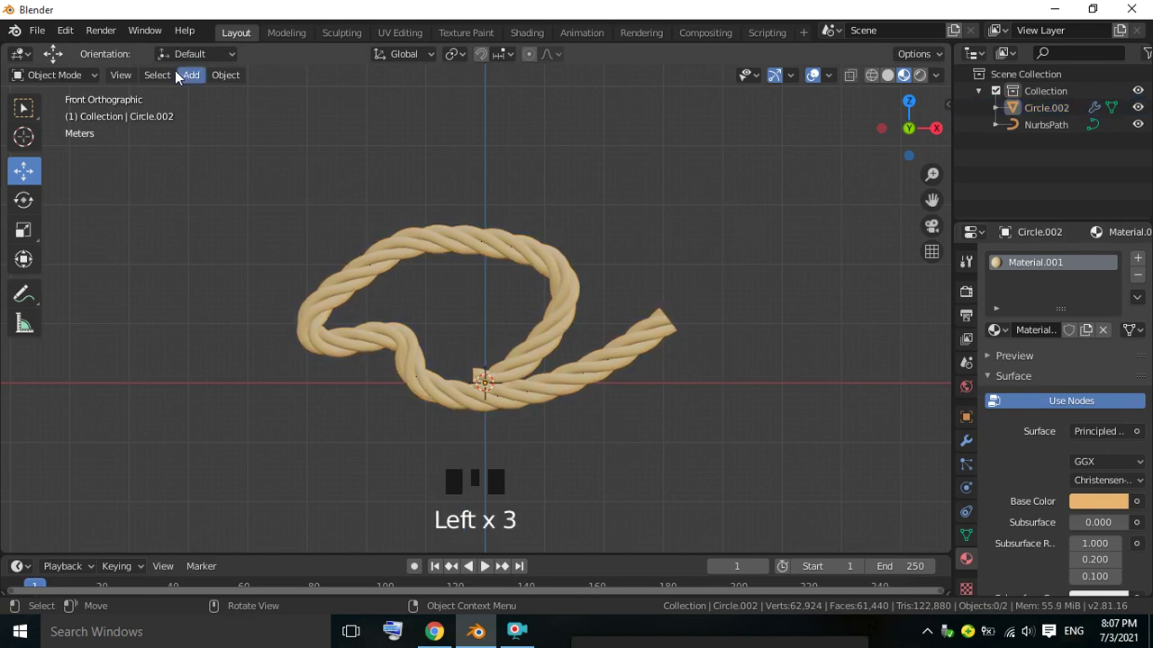
Step: Add a camera, split the viewport and look through the camera in the right view
left_click_drag(193, 79, 233, 334)
left_click_drag(650, 265, 524, 377)
left_click_drag(524, 377, 914, 56)
left_click_drag(913, 46, 766, 209)
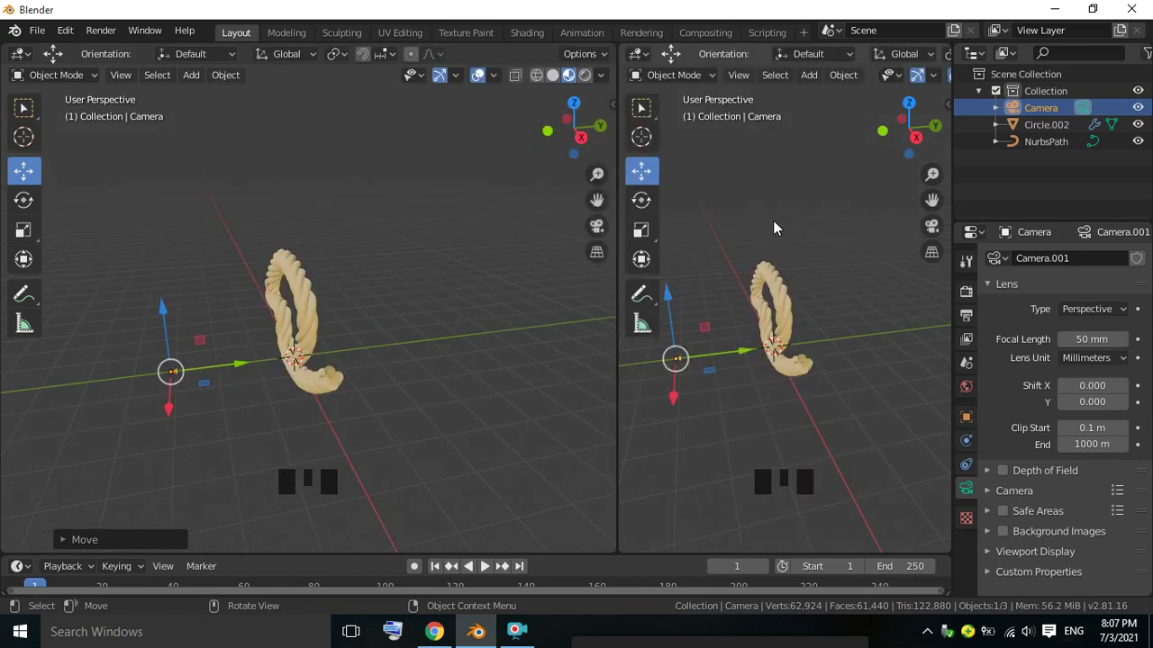
key("KP_0")
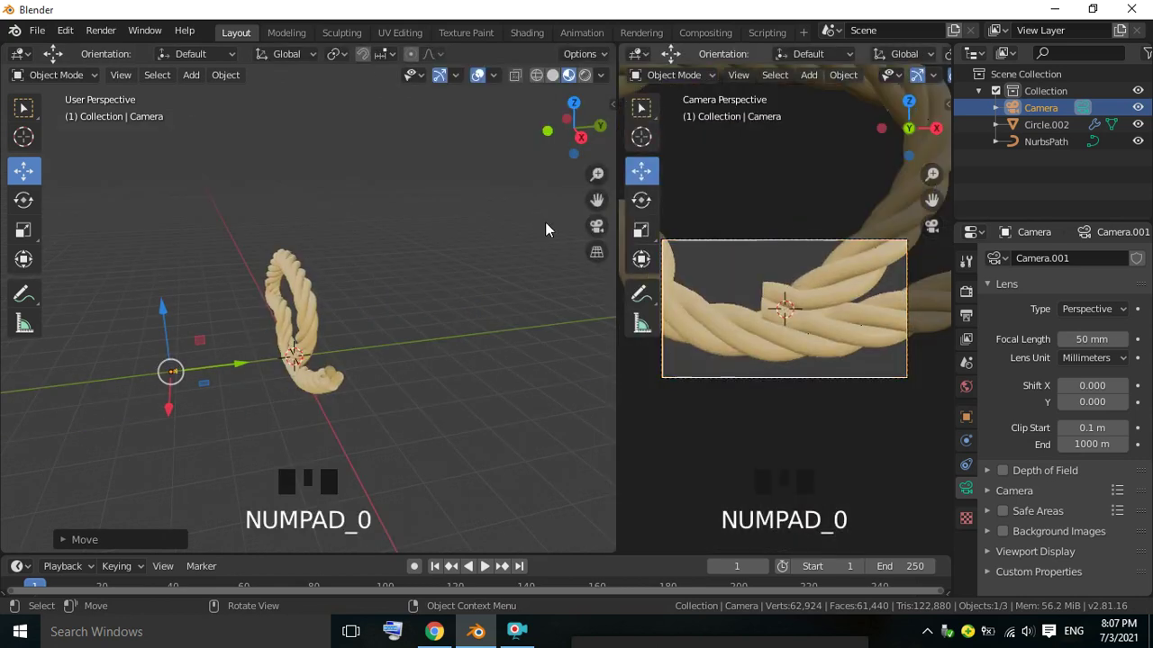
Step: Move the camera so the whole rope fits inside its frame
left_click_drag(247, 366, 36, 367)
scroll("down", 3)
left_click_drag(72, 309, 351, 228)
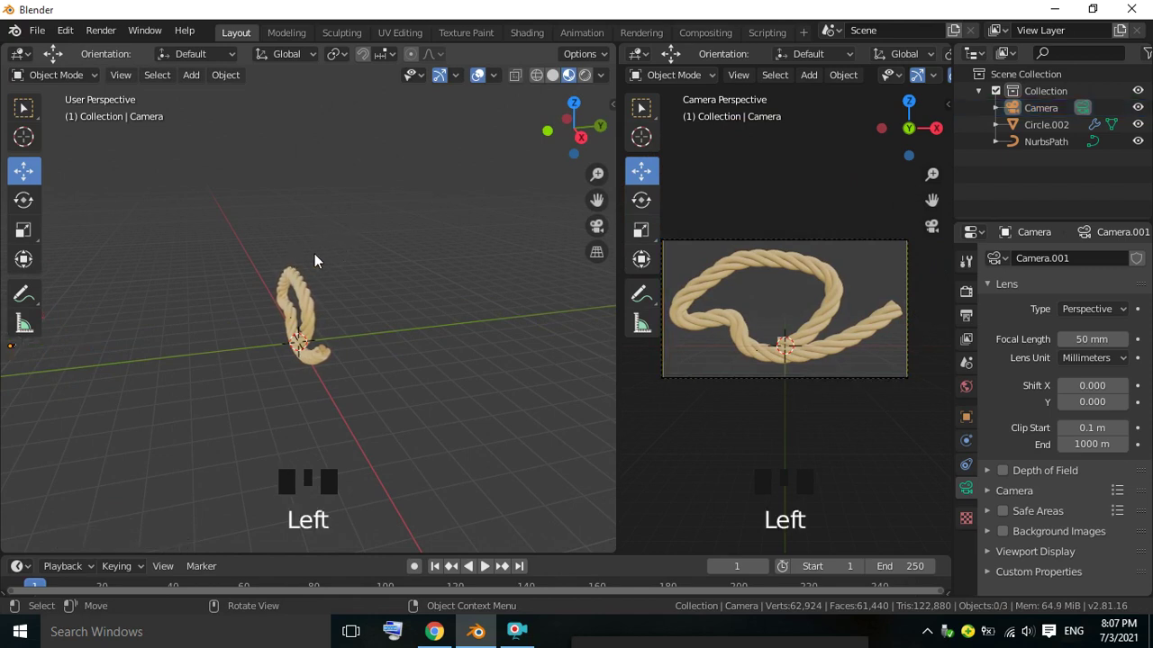
left_click(381, 187)
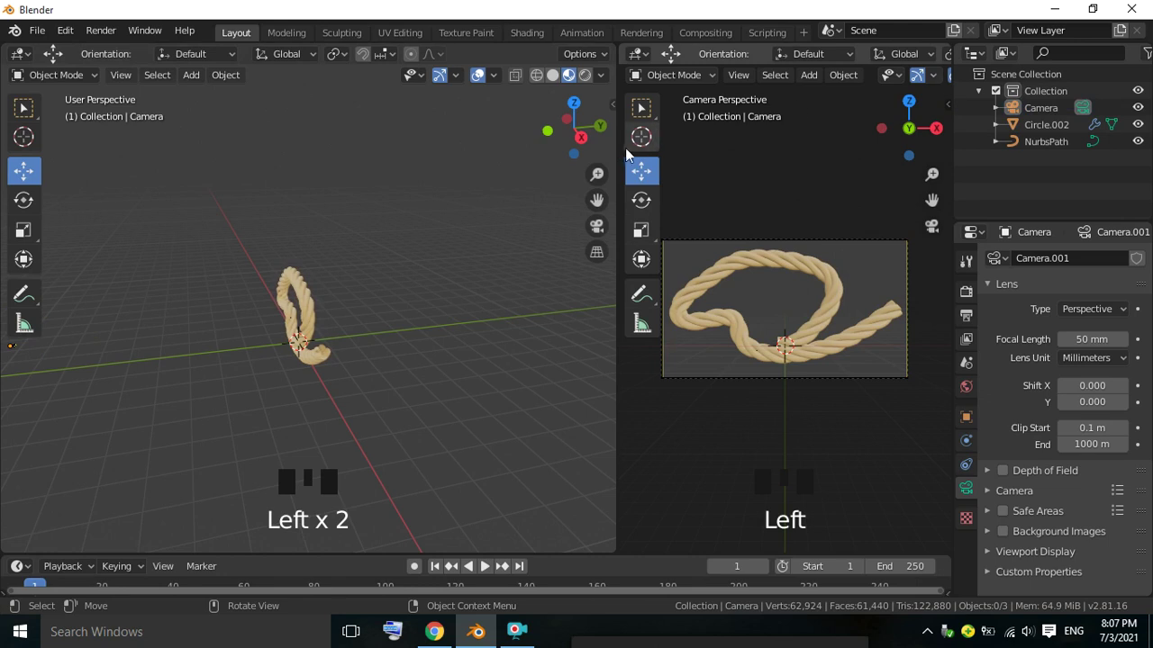
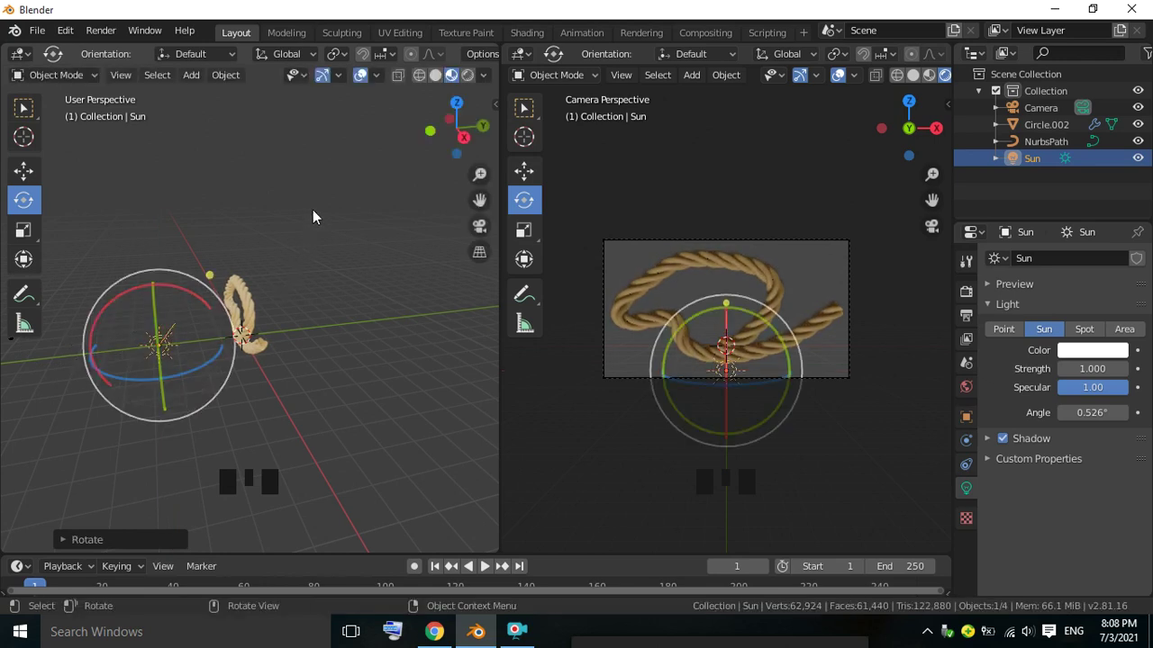
Step: Rotate the new sun lamp so its light angles down over the rope and casts shading
left_click(322, 216)
scroll("up", 3)
scroll("down", 3)
scroll("up", 3)
scroll("down", 3)
scroll("down", 3)
left_click_drag(169, 348, 64, 276)
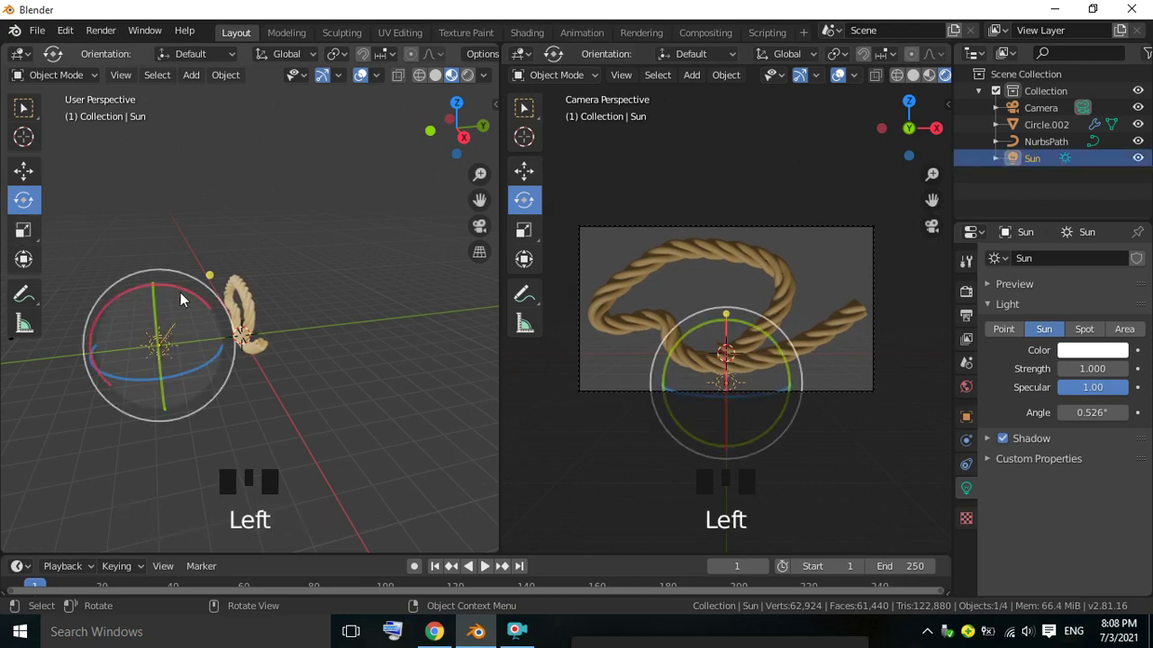
left_click_drag(182, 294, 272, 223)
left_click(272, 223)
left_click_drag(281, 225, 319, 212)
left_click(320, 212)
Step: Orbit the left viewport around to face the rope
scroll("up", 3)
middle_click(174, 159)
left_click_drag(174, 159, 157, 128)
left_click_drag(185, 82, 231, 214)
left_click_drag(184, 81, 357, 100)
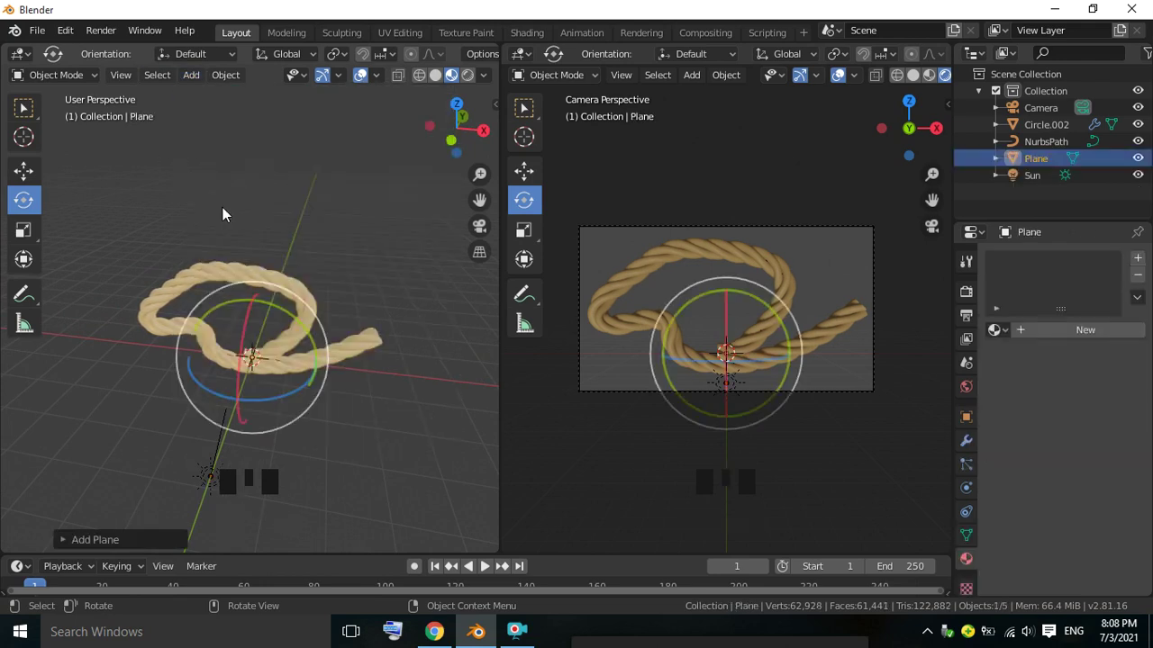
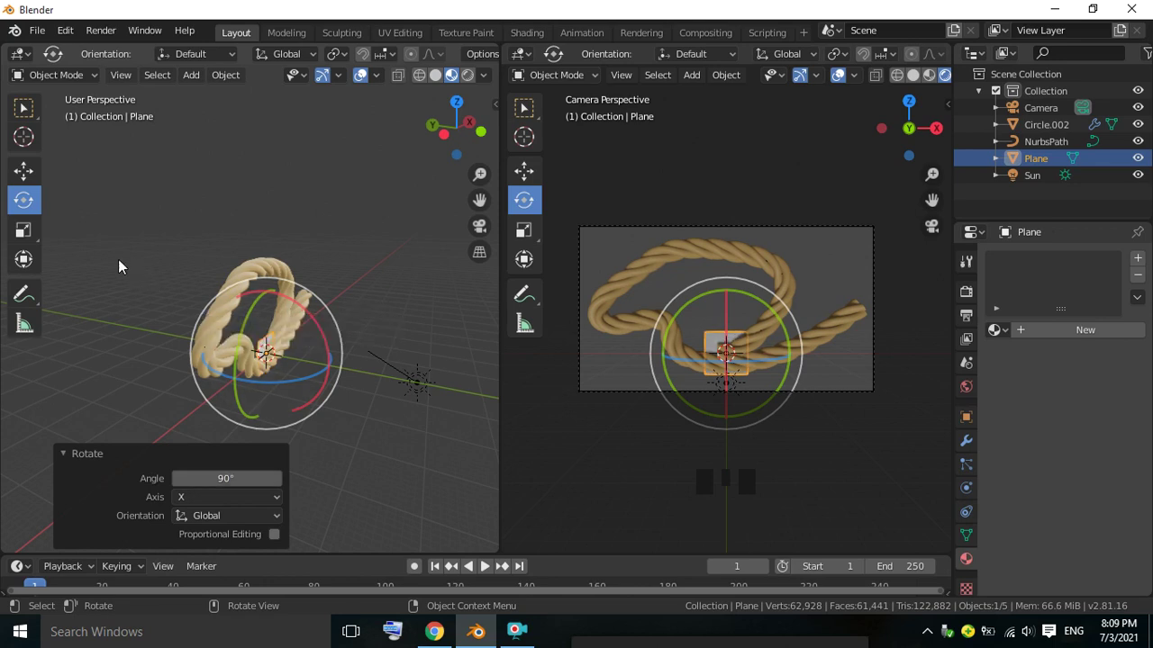
Step: Scale the backdrop plane up and move it back behind the rope to catch its shadow
key("s")
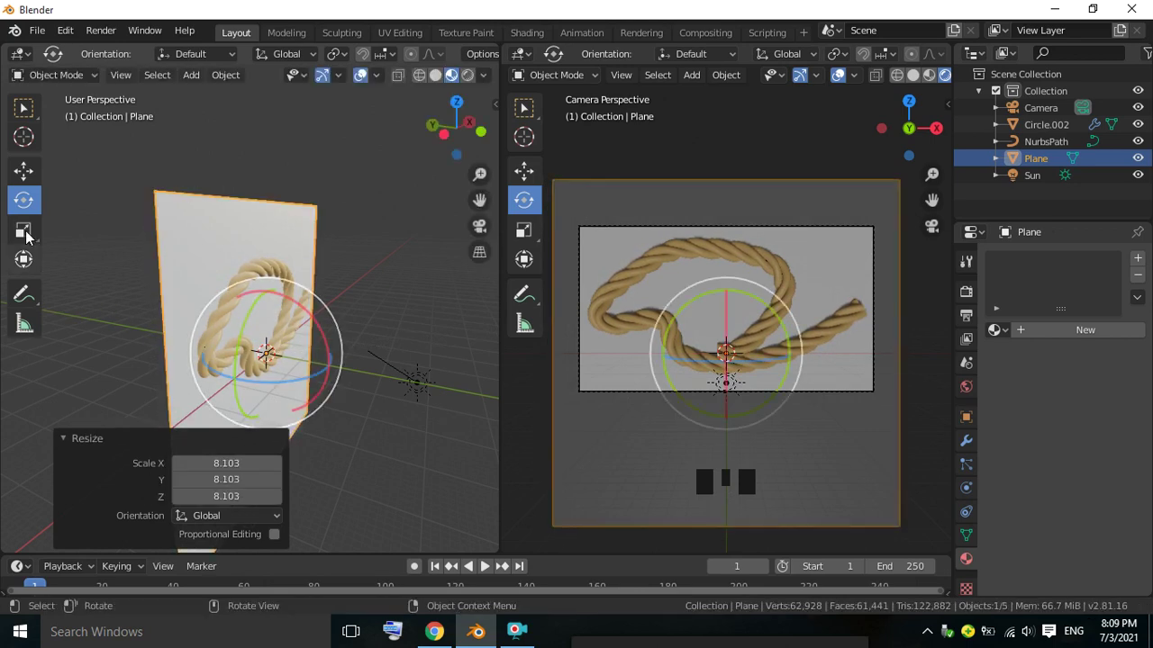
left_click_drag(31, 182, 245, 290)
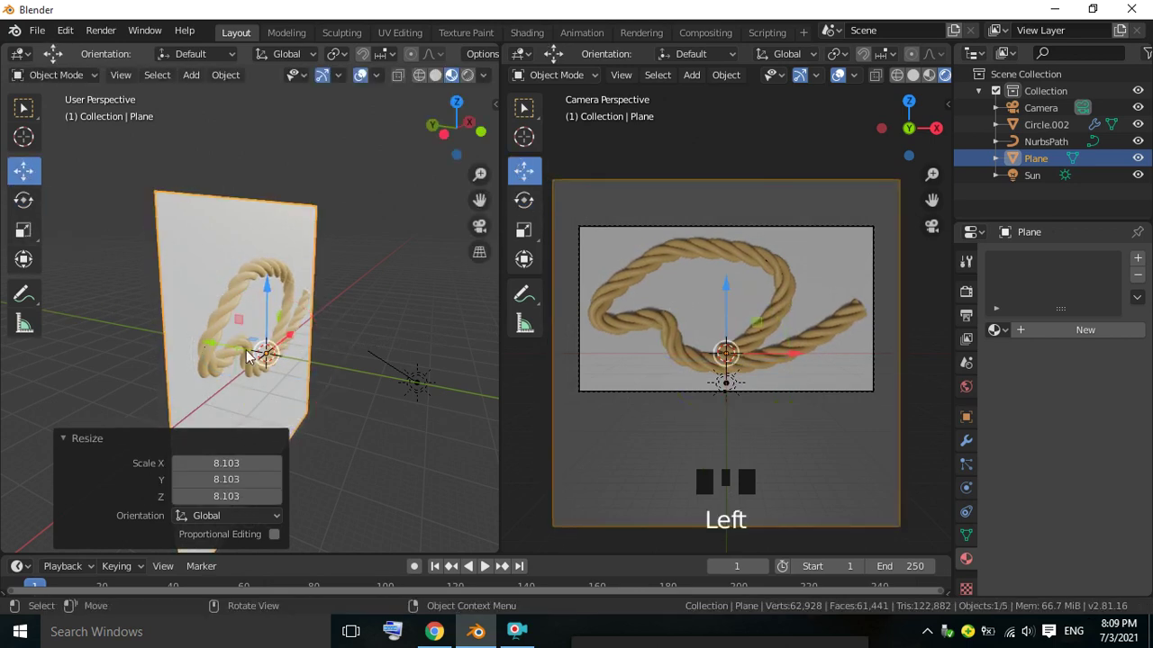